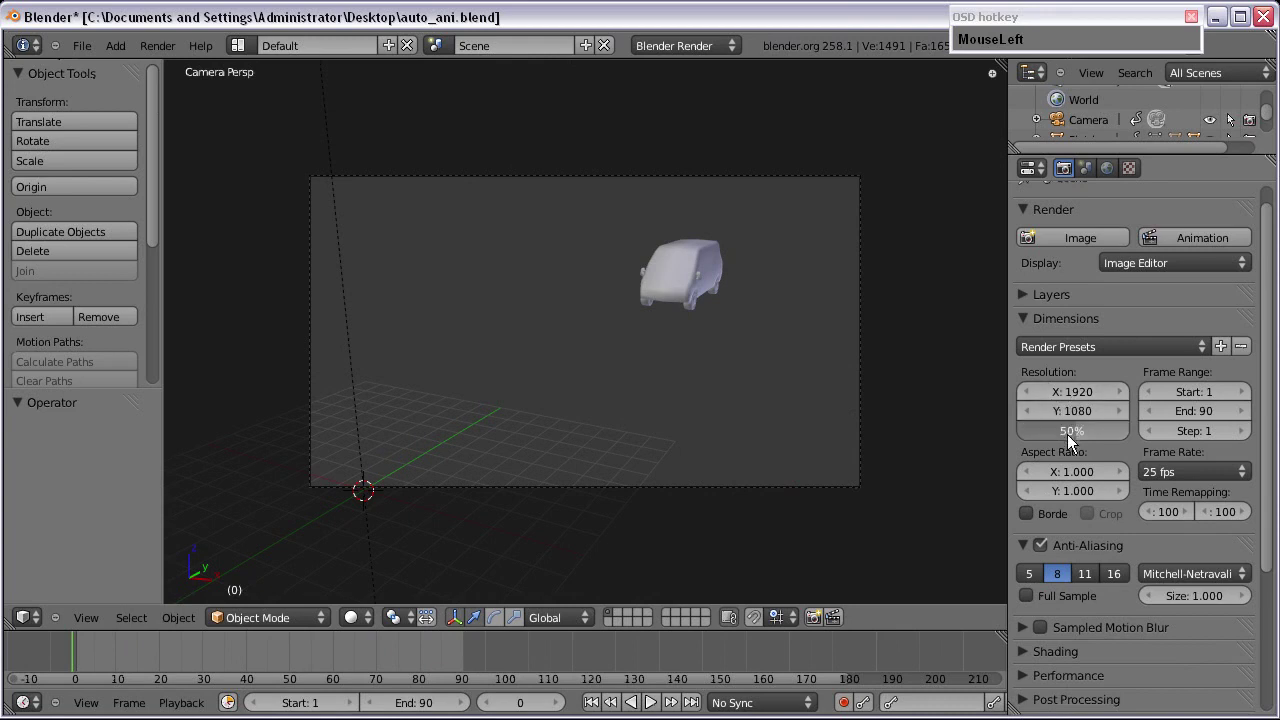
Step: Set the render resolution percentage to 25% of 1920×1080 and collapse the Anti-Aliasing panel
{"action": "key", "text": "KP_2"}
{"action": "key", "text": "Return"}
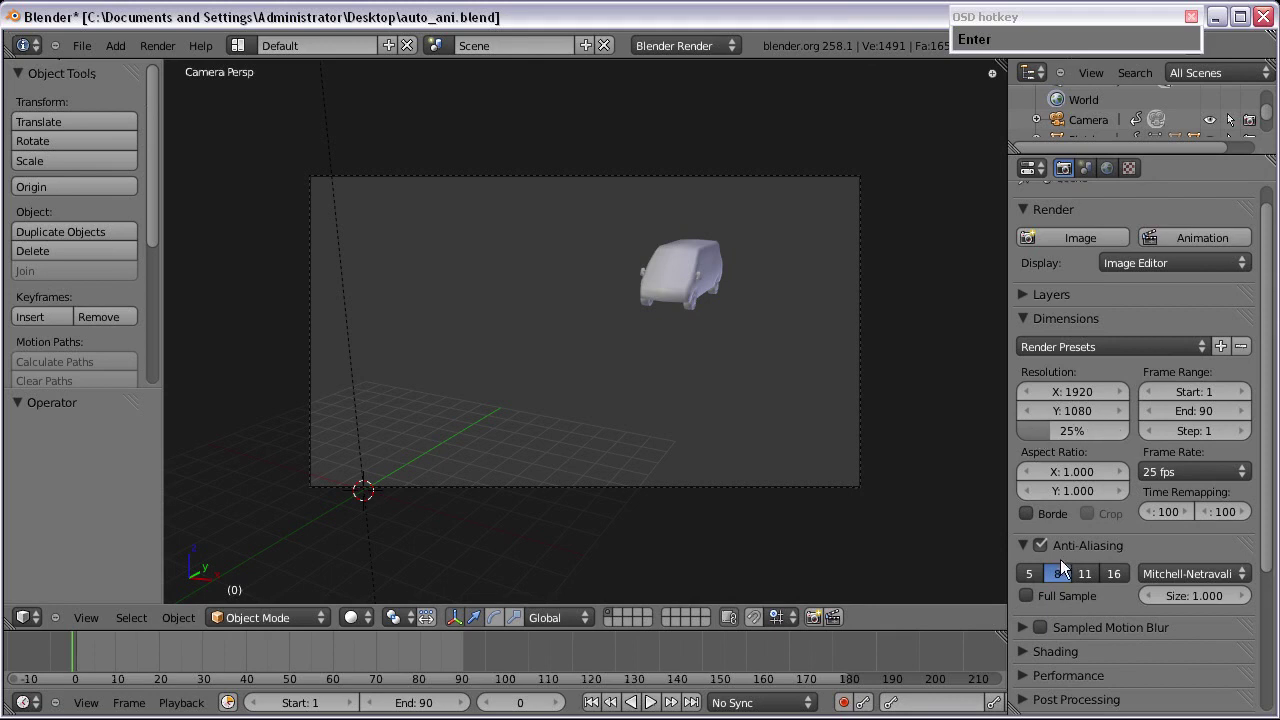
{"action": "left_click", "coordinate": [1040, 571]}
Step: Expand the Output panel so the output settings are in view
{"action": "scroll", "scroll_direction": "down", "scroll_amount": 3}
{"action": "left_click", "coordinate": [1030, 511]}
{"action": "scroll", "scroll_direction": "down", "scroll_amount": 3}
{"action": "left_click", "coordinate": [1031, 520]}
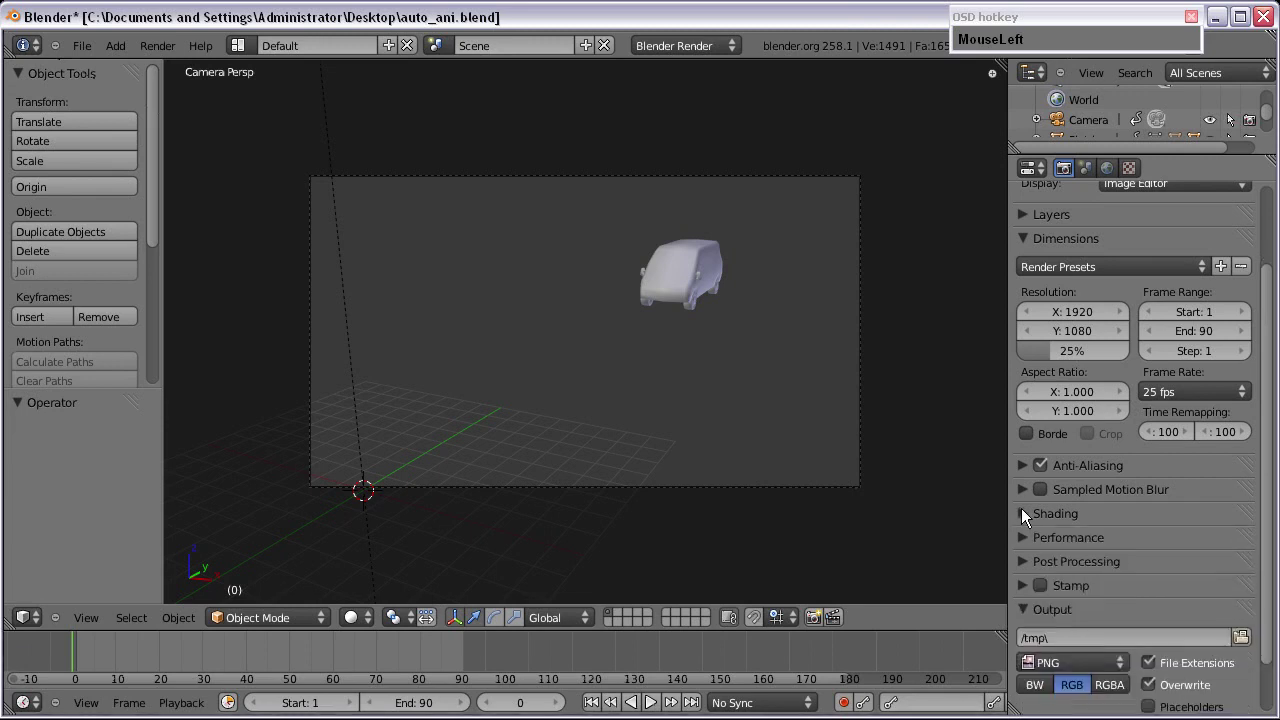
Step: Raise PNG compression to 100% and start choosing the output folder for rendered frames
{"action": "scroll", "scroll_direction": "down", "scroll_amount": 3}
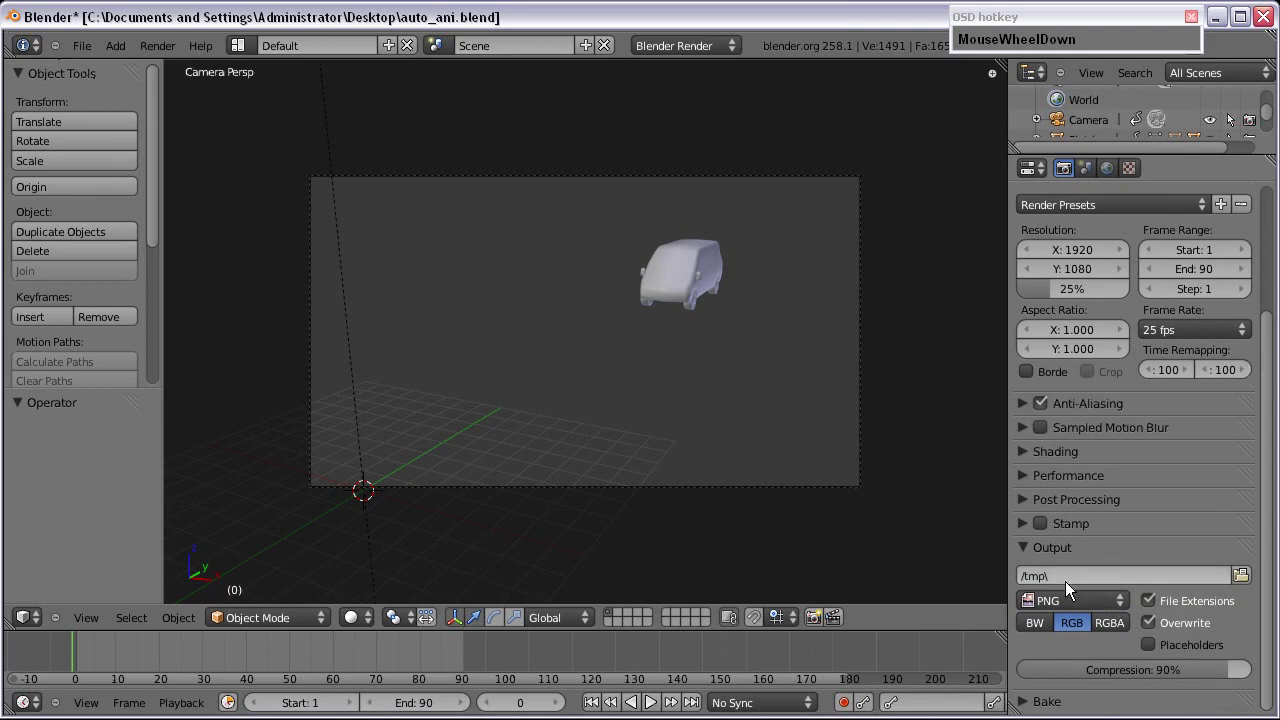
{"action": "left_click_drag", "start_coordinate": [1066, 601], "coordinate": [1186, 679]}
{"action": "scroll", "scroll_direction": "down", "scroll_amount": 3}
{"action": "left_click", "coordinate": [1245, 578]}
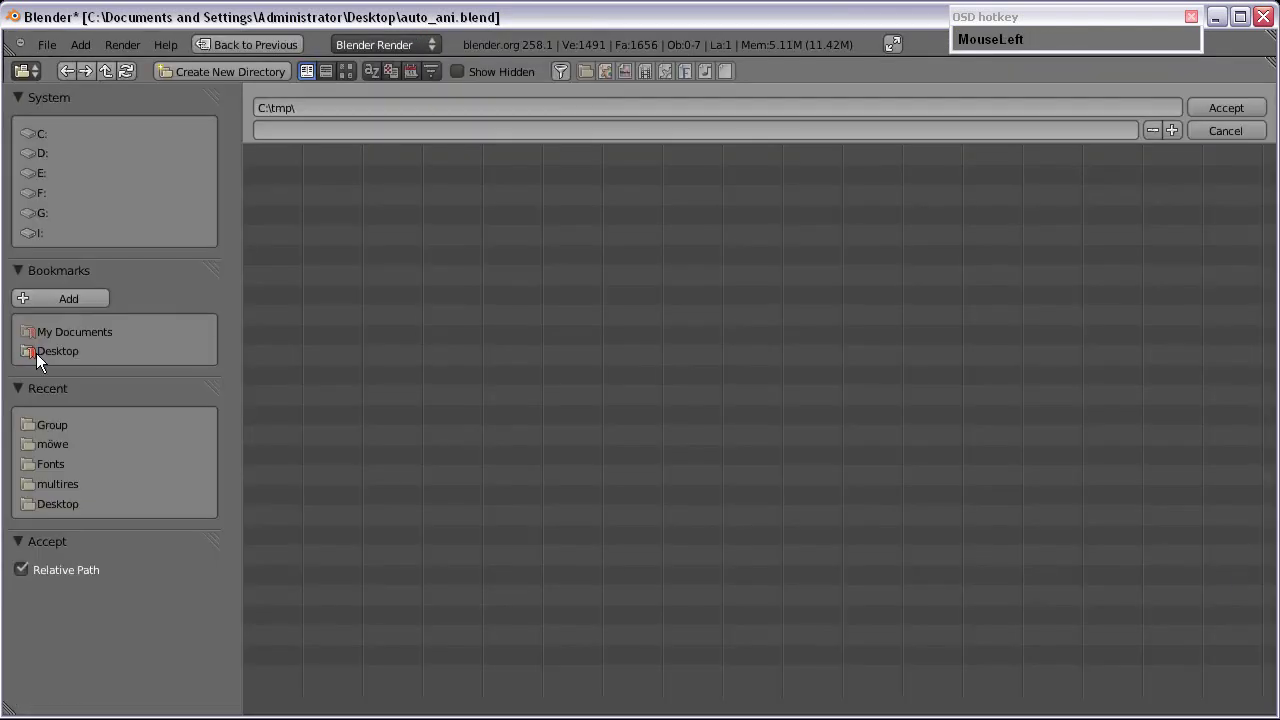
Step: Create a new folder named Animation on the Desktop
{"action": "right_click", "coordinate": [332, 631]}
{"action": "left_click", "coordinate": [230, 73]}
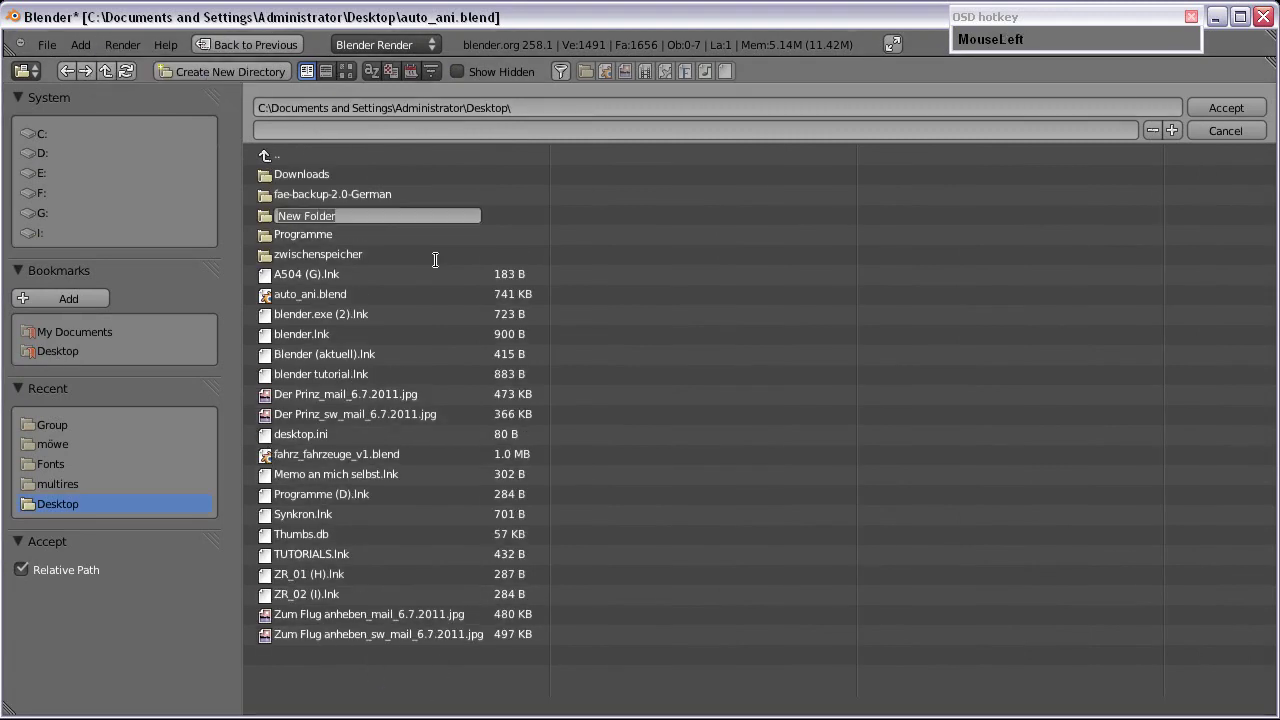
{"action": "type", "text": "imation"}
{"action": "key", "text": "Return"}
Step: Set the output path to the Animation folder with file name prefix auto_ani and accept it
{"action": "left_click_drag", "start_coordinate": [283, 175], "coordinate": [277, 123]}
{"action": "type", "text": "autoAni"}
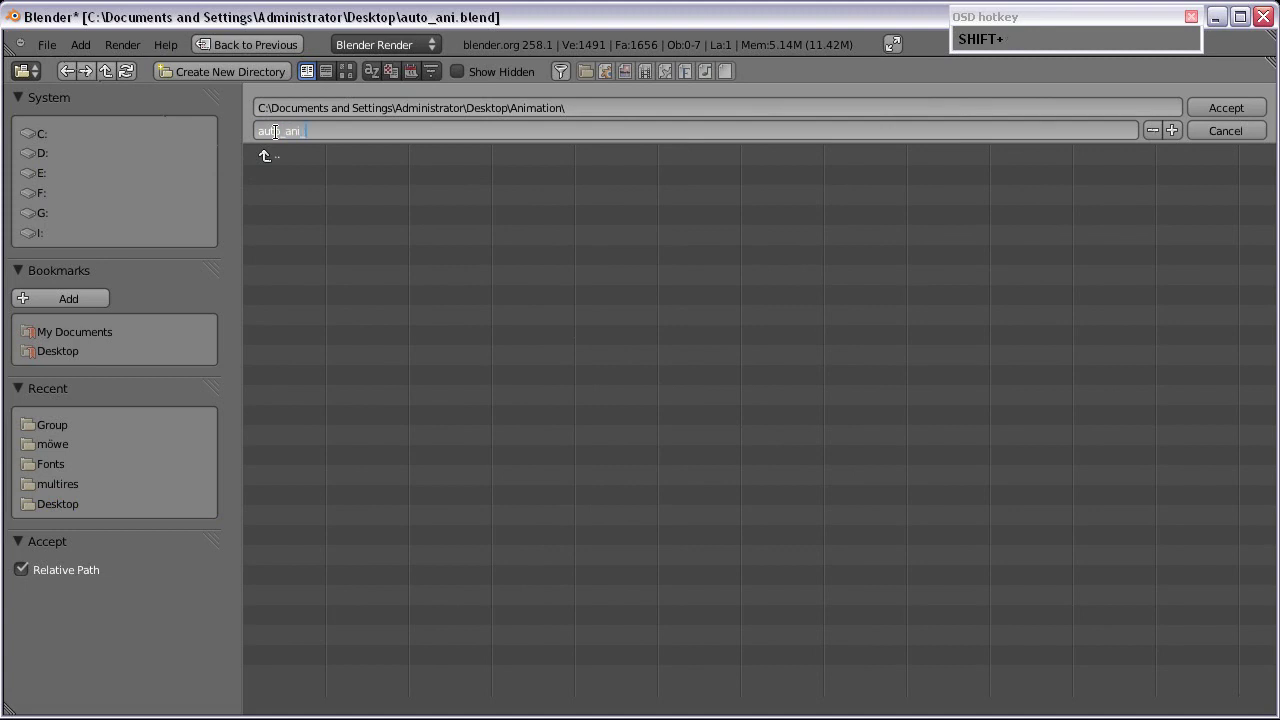
{"action": "left_click", "coordinate": [779, 292]}
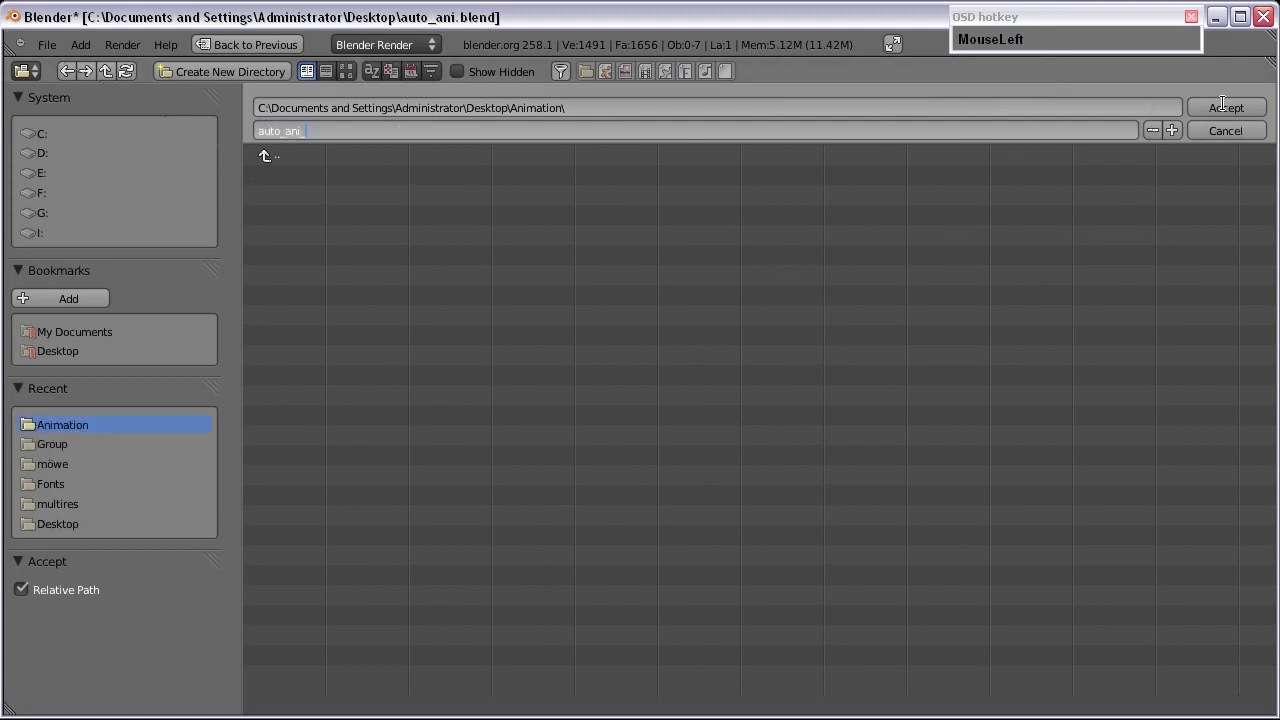
{"action": "scroll", "scroll_direction": "down", "scroll_amount": 3}
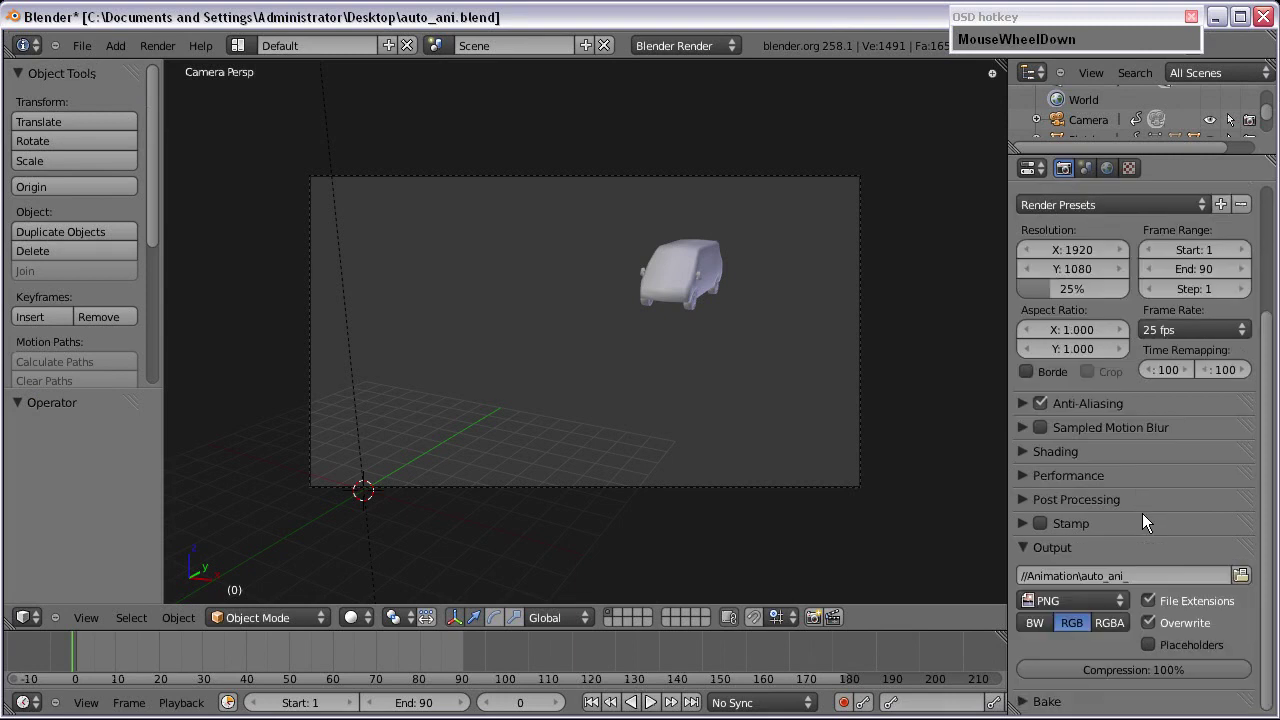
Step: Render the whole van animation to PNG frames
{"action": "scroll", "scroll_direction": "up", "scroll_amount": 3}
{"action": "left_click", "coordinate": [1215, 259]}
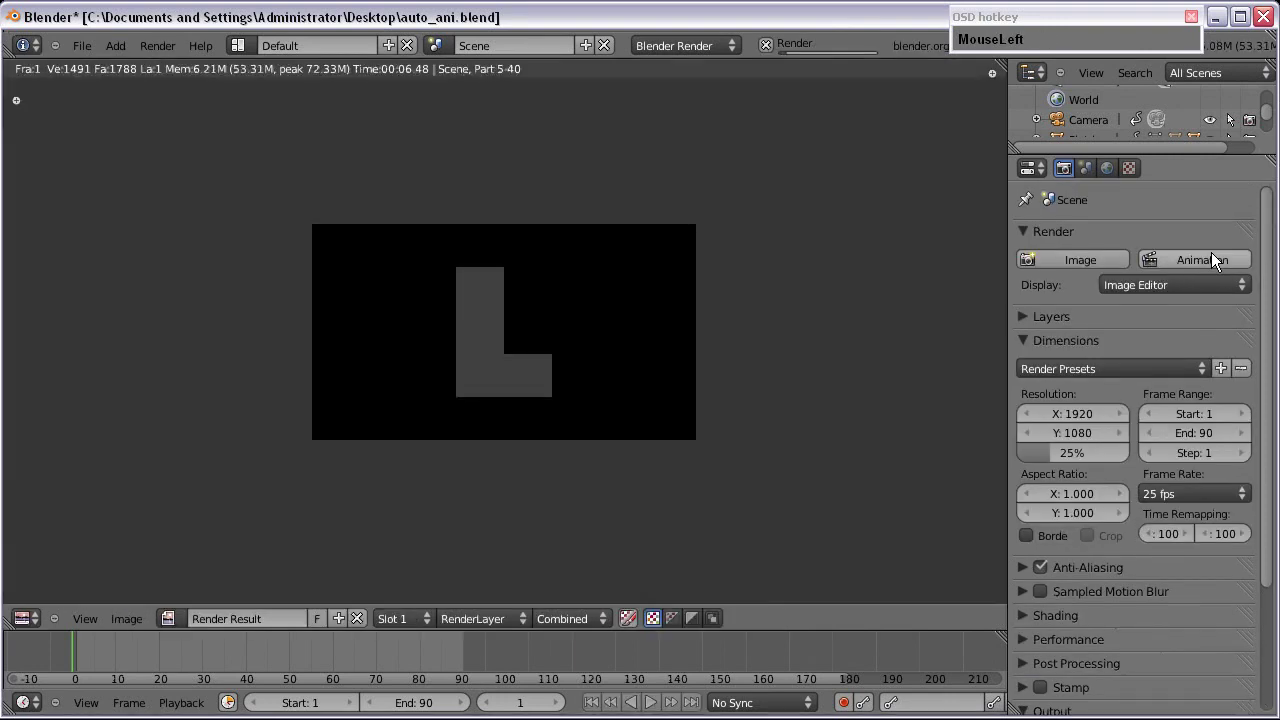
{"action": "scroll", "scroll_direction": "up", "scroll_amount": 3}
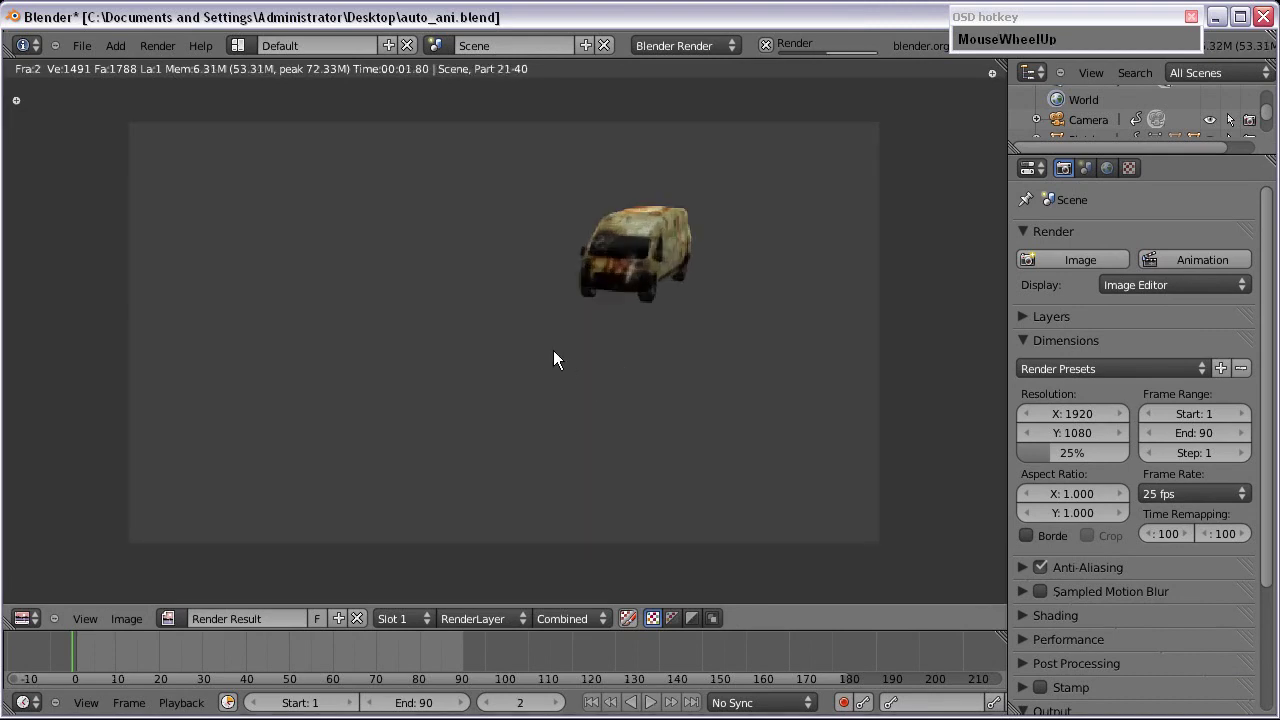
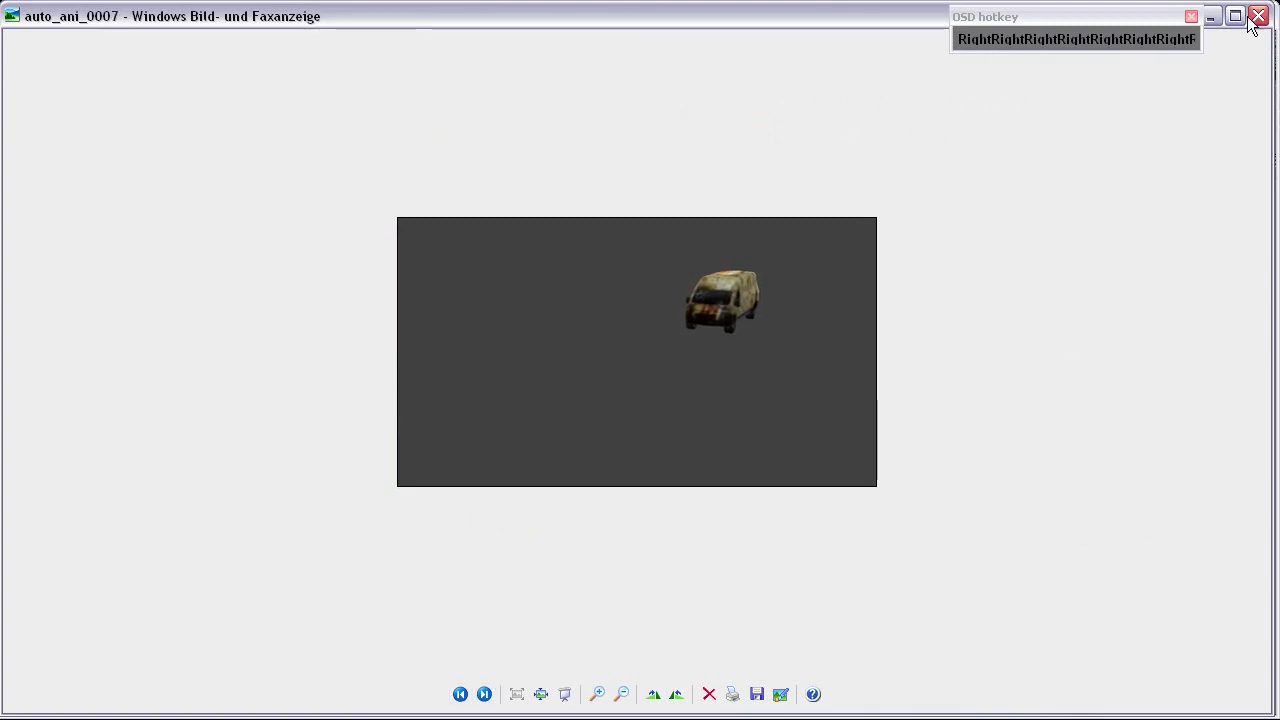
Step: Browse the auto_ani PNG frames 0001–0026 in the Explorer Animation folder
{"action": "left_click_drag", "start_coordinate": [1266, 24], "coordinate": [700, 380]}
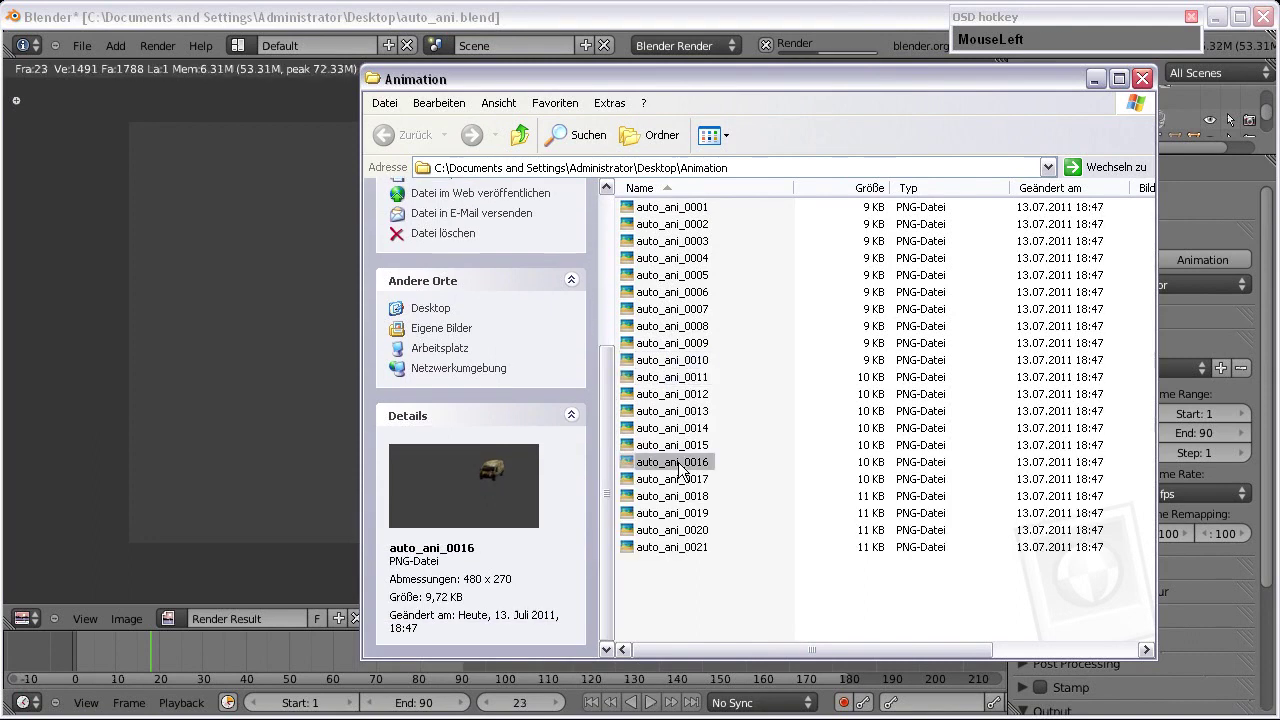
{"action": "scroll", "scroll_direction": "down", "scroll_amount": 3}
{"action": "scroll", "scroll_direction": "up", "scroll_amount": 3}
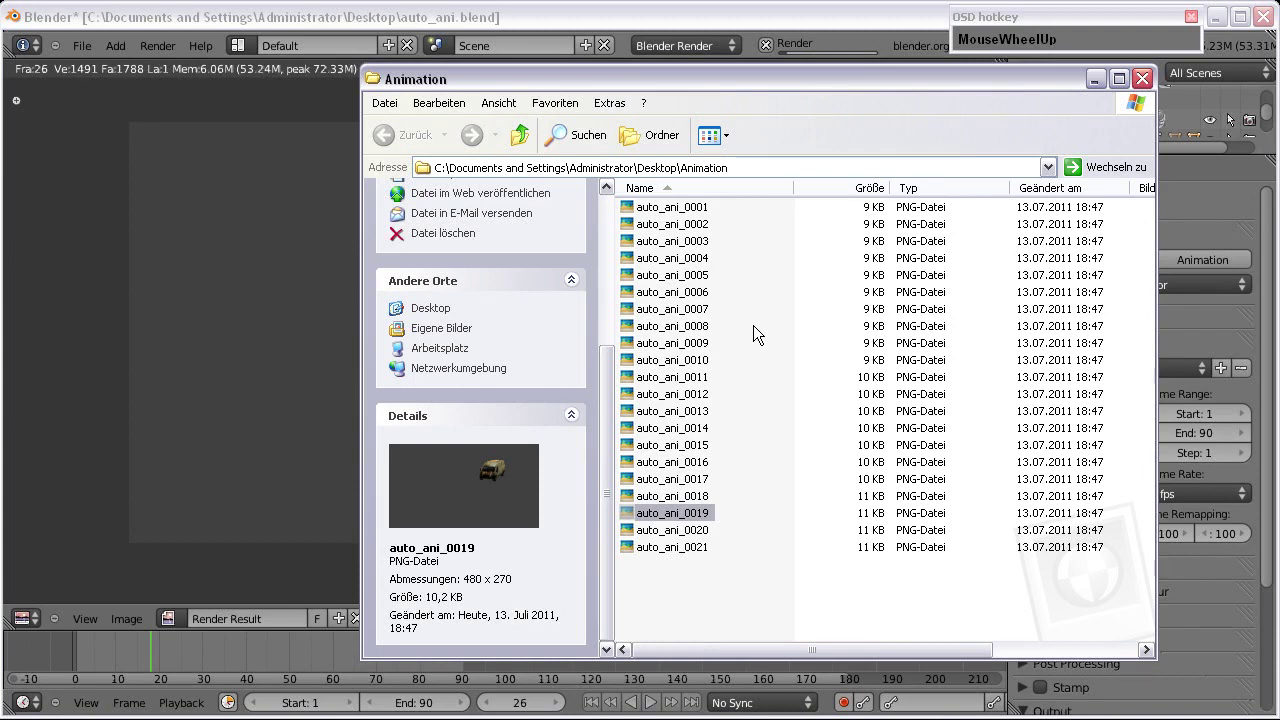
{"action": "scroll", "scroll_direction": "down", "scroll_amount": 3}
{"action": "scroll", "scroll_direction": "up", "scroll_amount": 3}
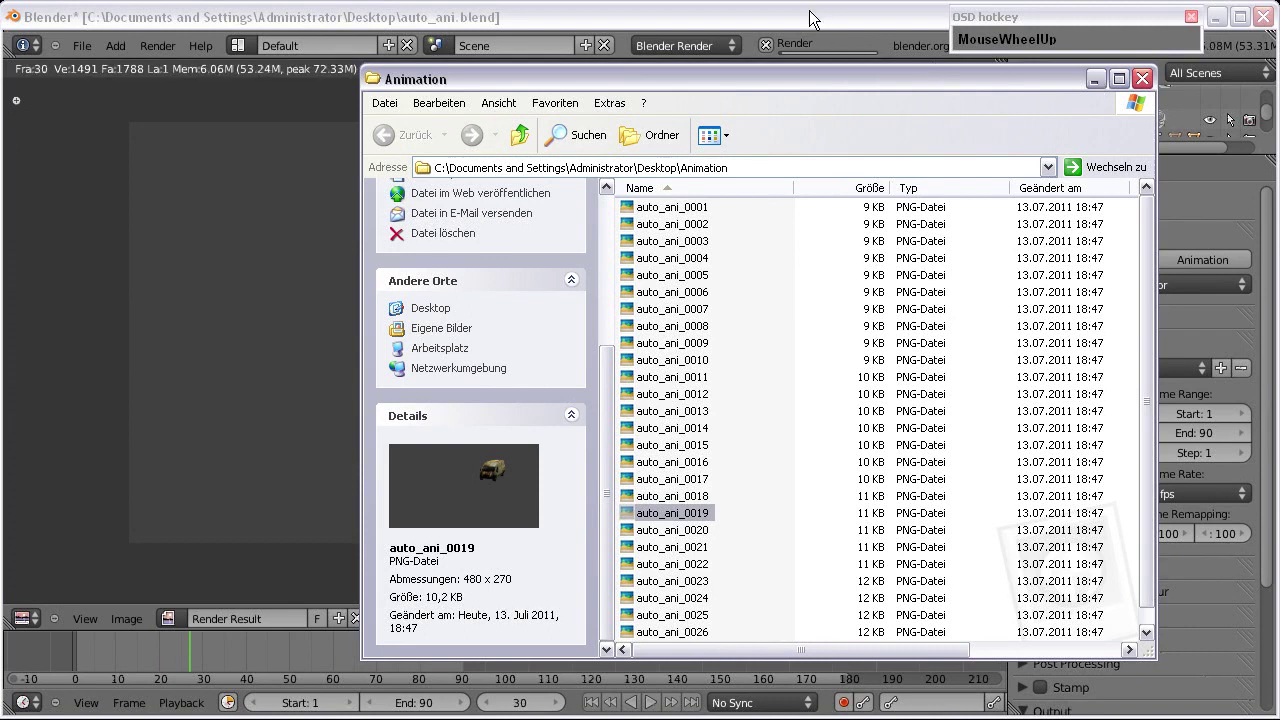
Step: Set the start frame to 39, render frames 39–90 to PNG, and reopen the Animation folder
{"action": "left_click", "coordinate": [821, 20]}
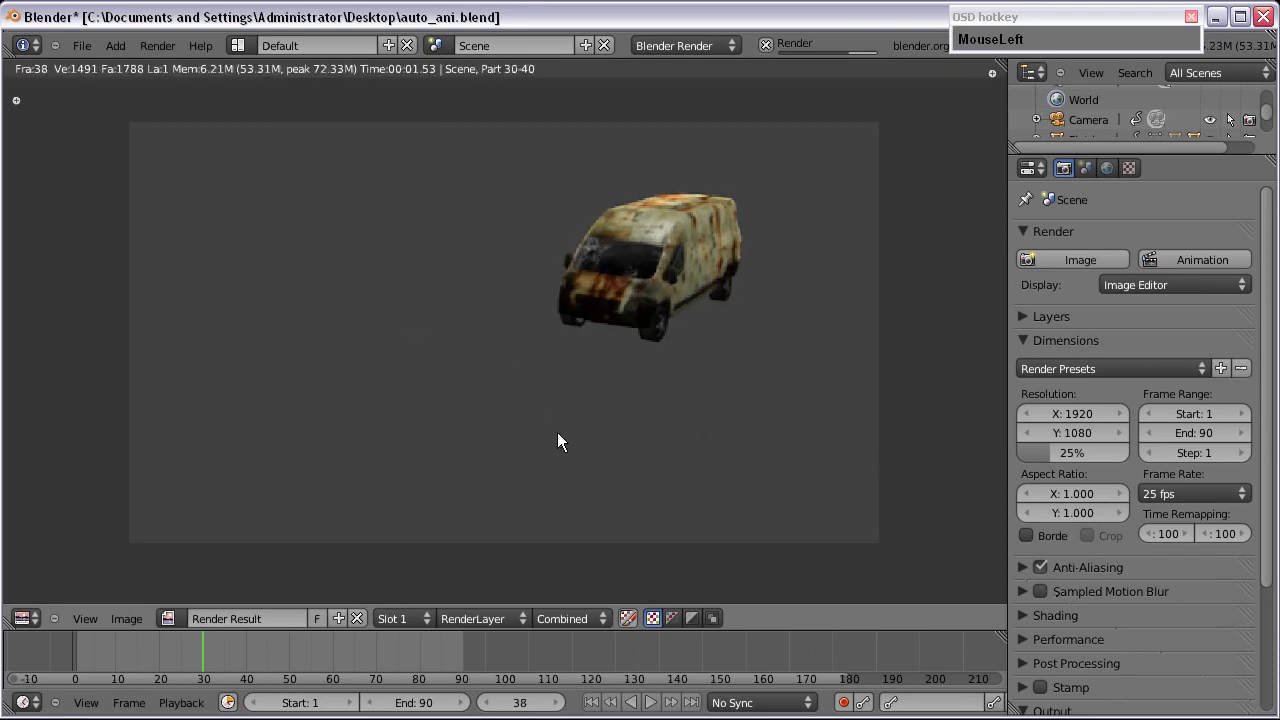
{"action": "key", "text": "Escape"}
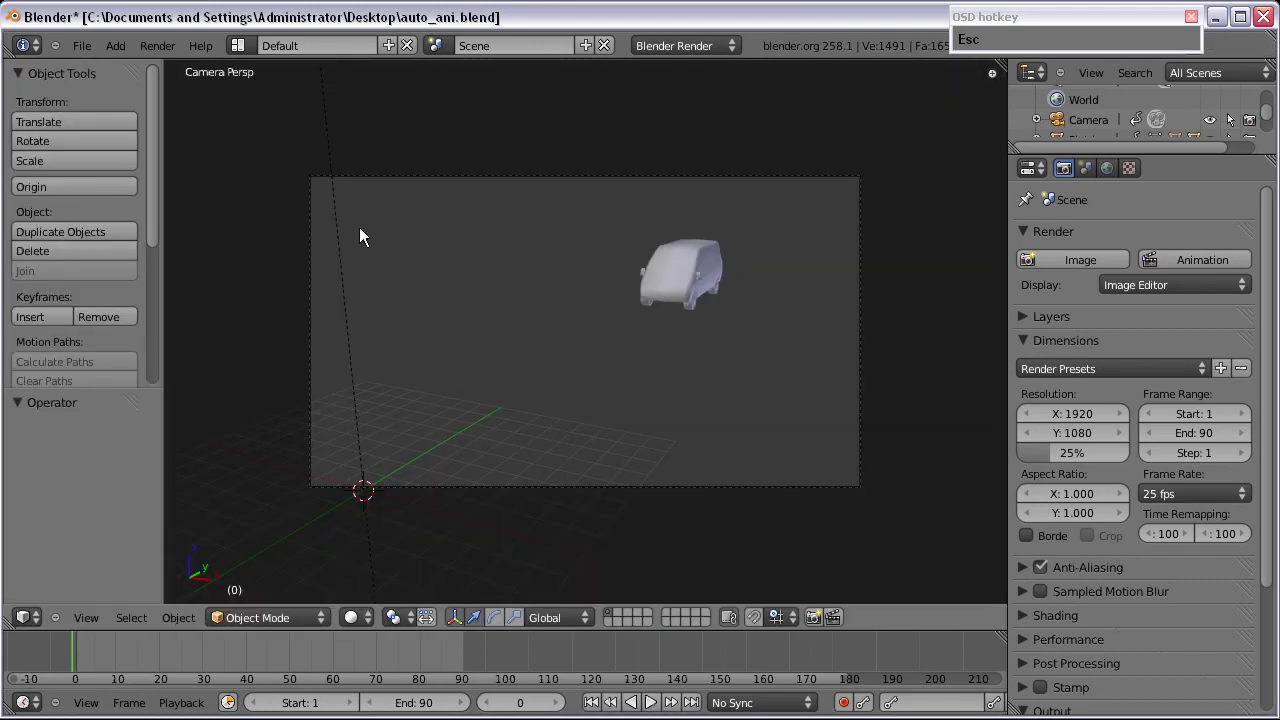
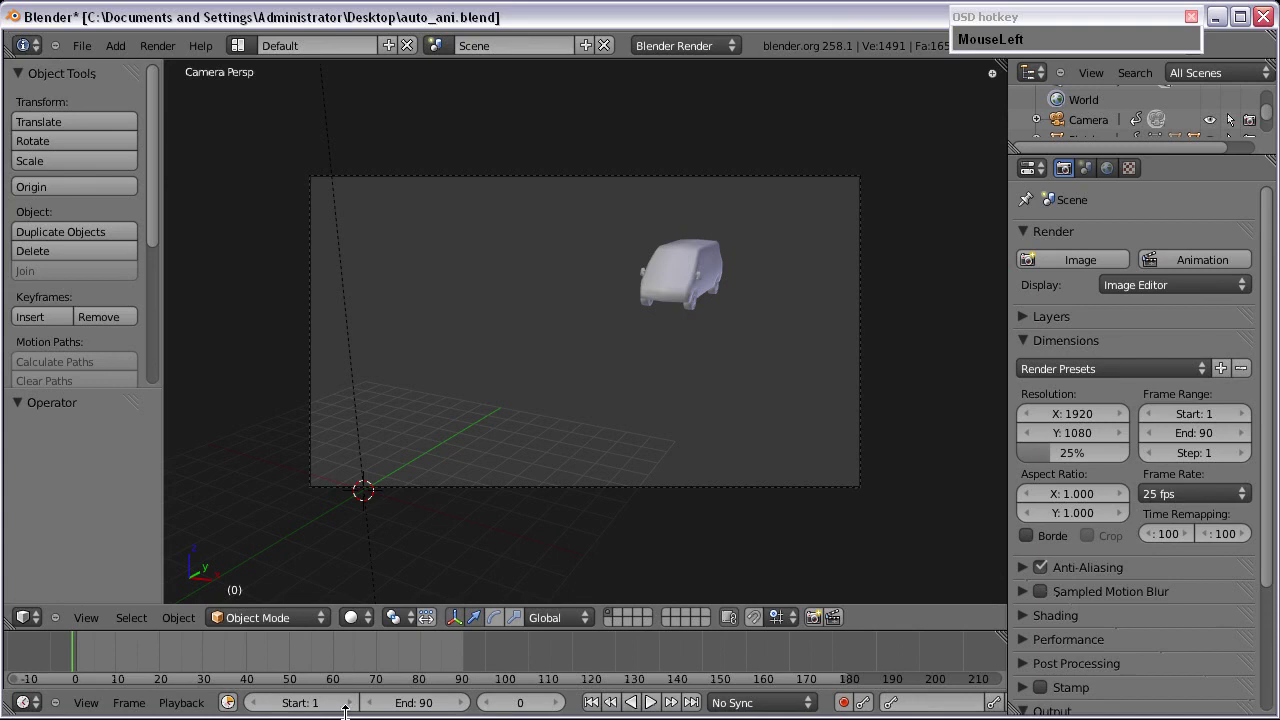
{"action": "key", "text": "KP_3"}
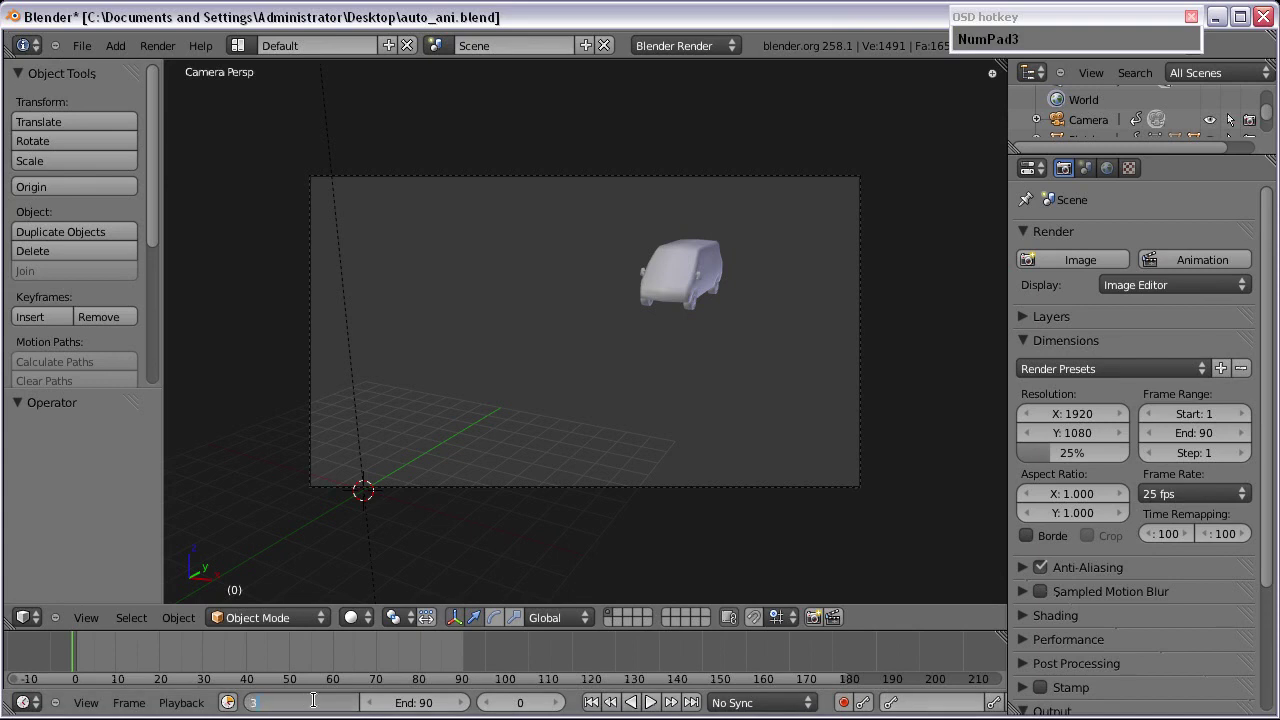
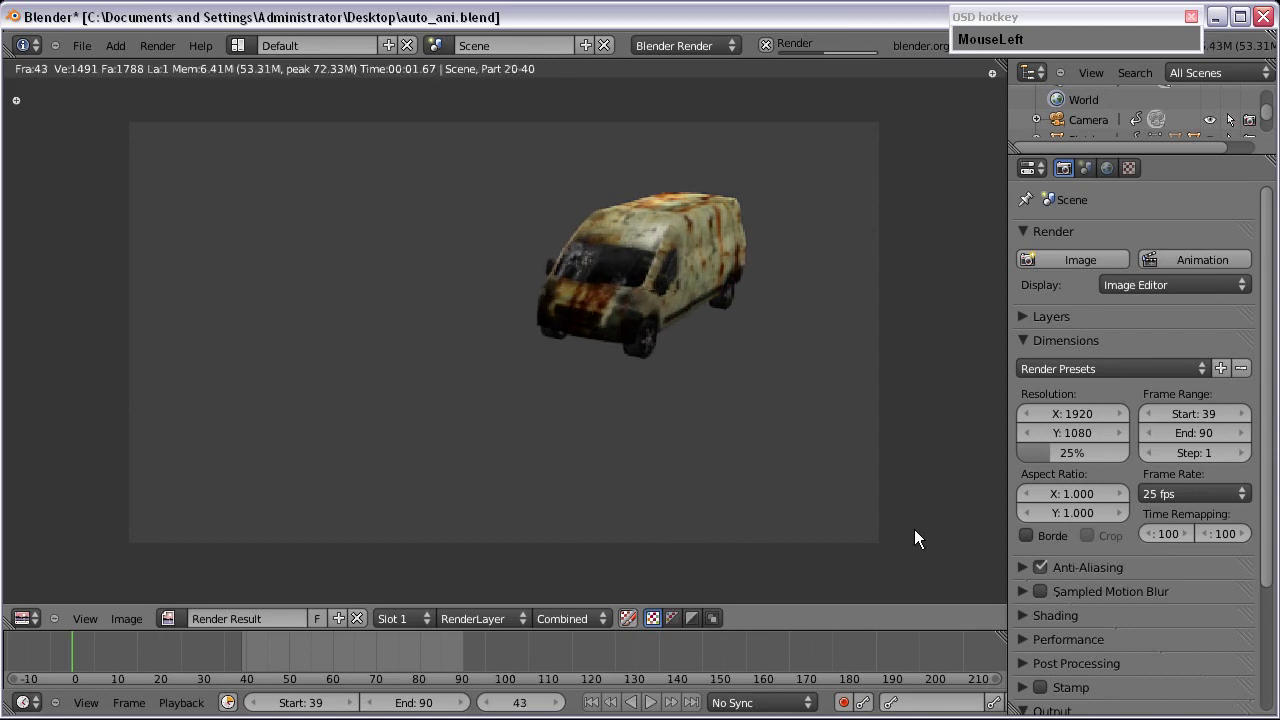
{"action": "key", "text": "F9"}
{"action": "left_click", "coordinate": [775, 14]}
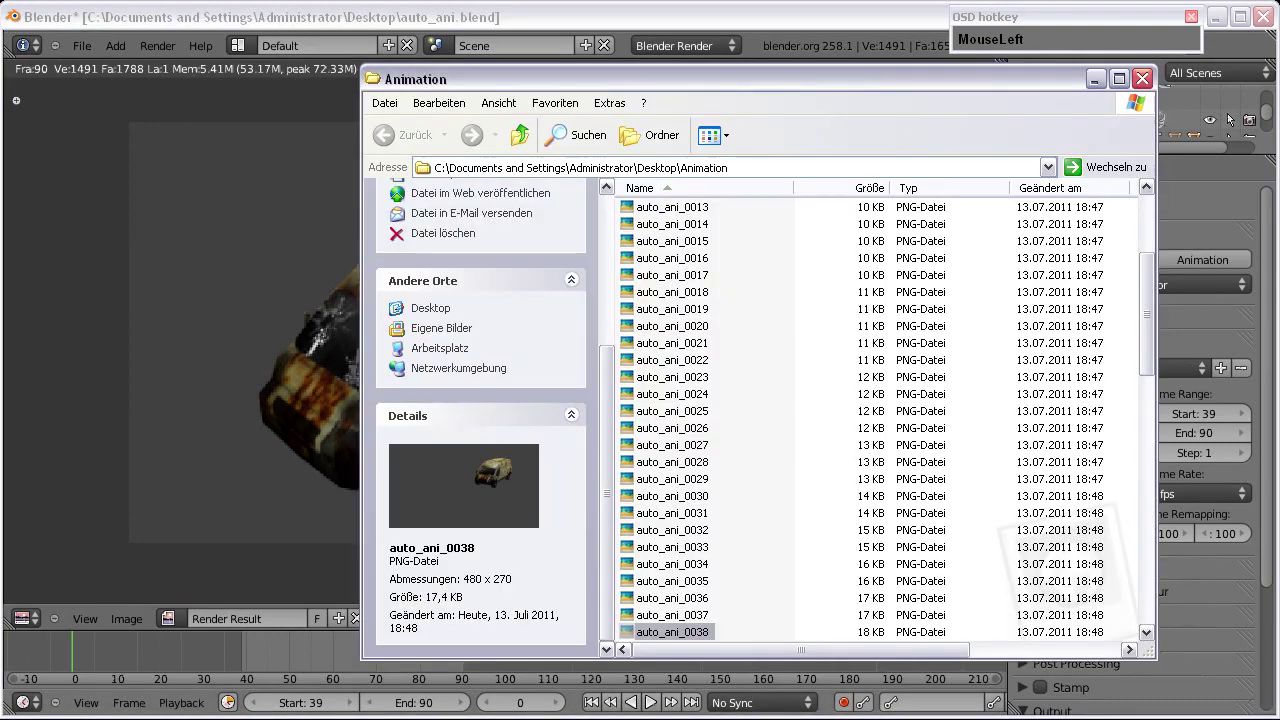
Step: Scroll the Animation folder and preview one of the rendered auto_ani frames
{"action": "scroll", "scroll_direction": "down", "scroll_amount": 3}
{"action": "key", "text": "ctrl+a"}
{"action": "scroll", "scroll_direction": "down", "scroll_amount": 3}
{"action": "left_click", "coordinate": [811, 484]}
{"action": "scroll", "scroll_direction": "down", "scroll_amount": 3}
{"action": "scroll", "scroll_direction": "up", "scroll_amount": 3}
{"action": "scroll", "scroll_direction": "down", "scroll_amount": 3}
Step: Reposition the folder window and verify frames up to auto_ani_0090 are present
{"action": "left_click_drag", "start_coordinate": [685, 567], "coordinate": [586, 134]}
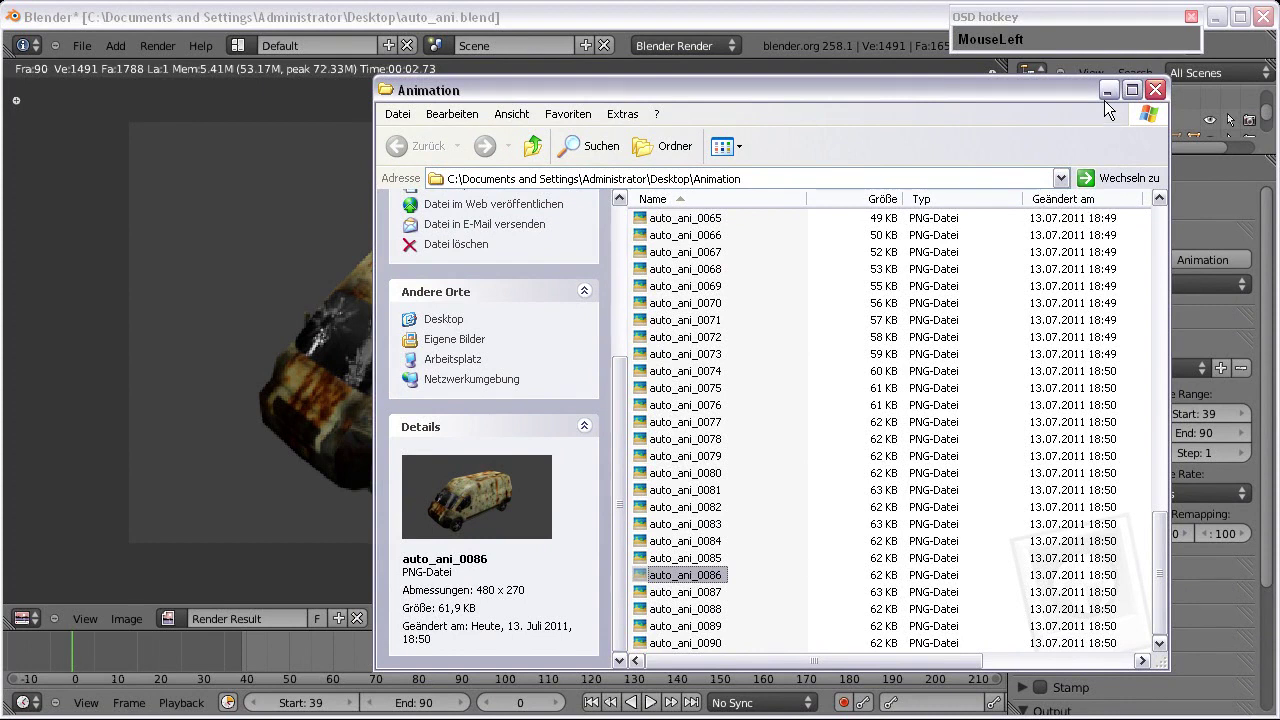
{"action": "scroll", "scroll_direction": "up", "scroll_amount": 3}
{"action": "scroll", "scroll_direction": "down", "scroll_amount": 3}
{"action": "scroll", "scroll_direction": "up", "scroll_amount": 3}
{"action": "scroll", "scroll_direction": "down", "scroll_amount": 3}
{"action": "scroll", "scroll_direction": "up", "scroll_amount": 3}
Step: In the Video Editing layout, add an Image strip and select all auto_ani PNGs in the Animation folder
{"action": "left_click", "coordinate": [1121, 98]}
{"action": "key", "text": "Escape"}
{"action": "left_click_drag", "start_coordinate": [243, 49], "coordinate": [305, 182]}
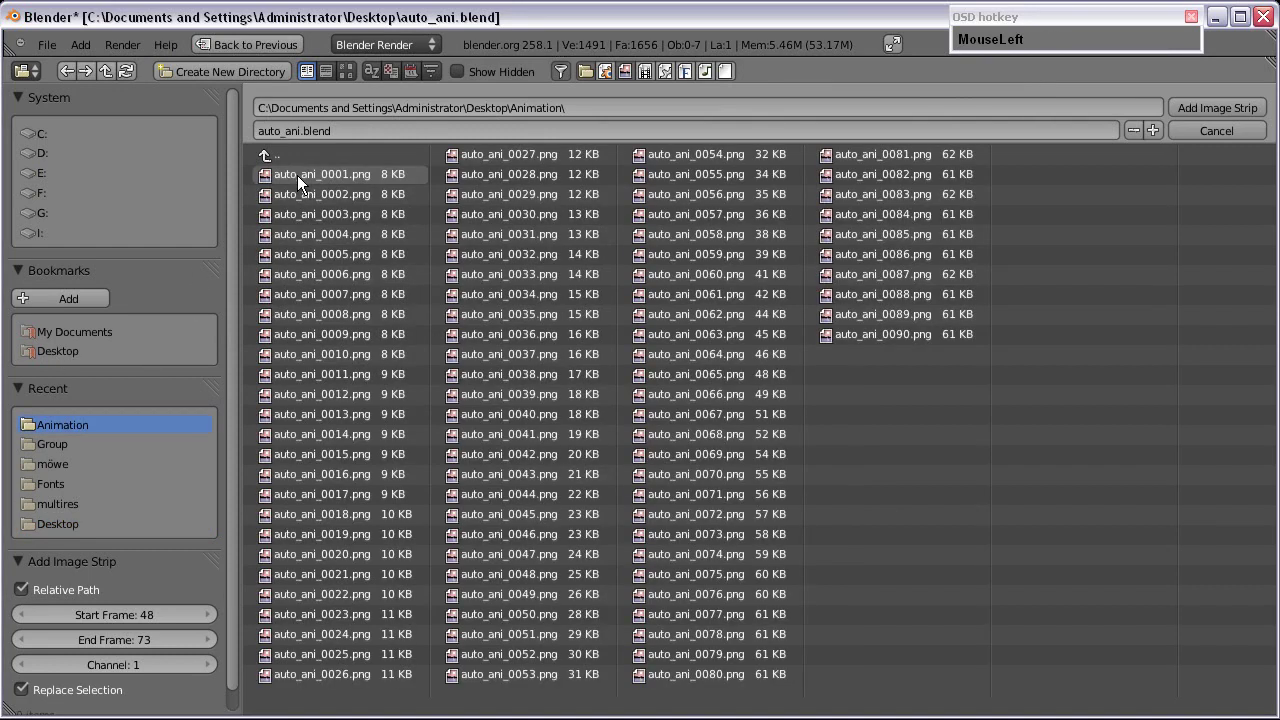
{"action": "key", "text": "a"}
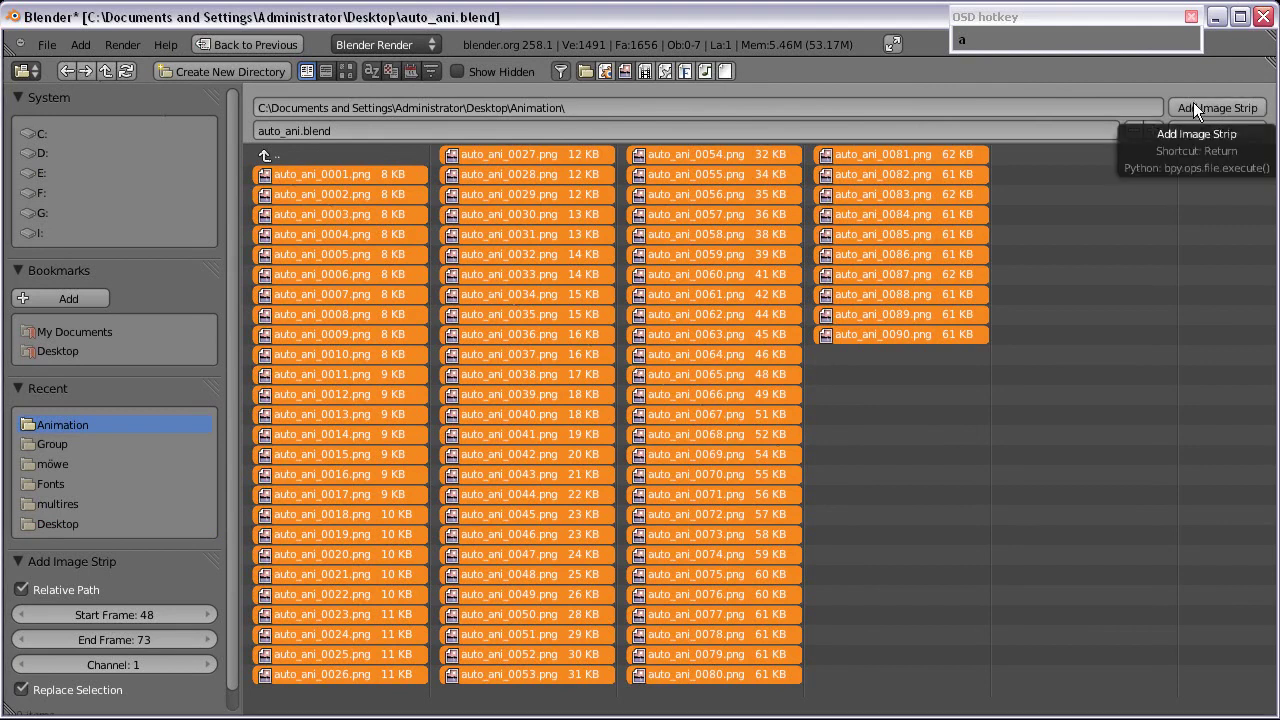
Step: Add the 90 frames as one image strip and scrub it to preview the textured van
{"action": "left_click", "coordinate": [1200, 113]}
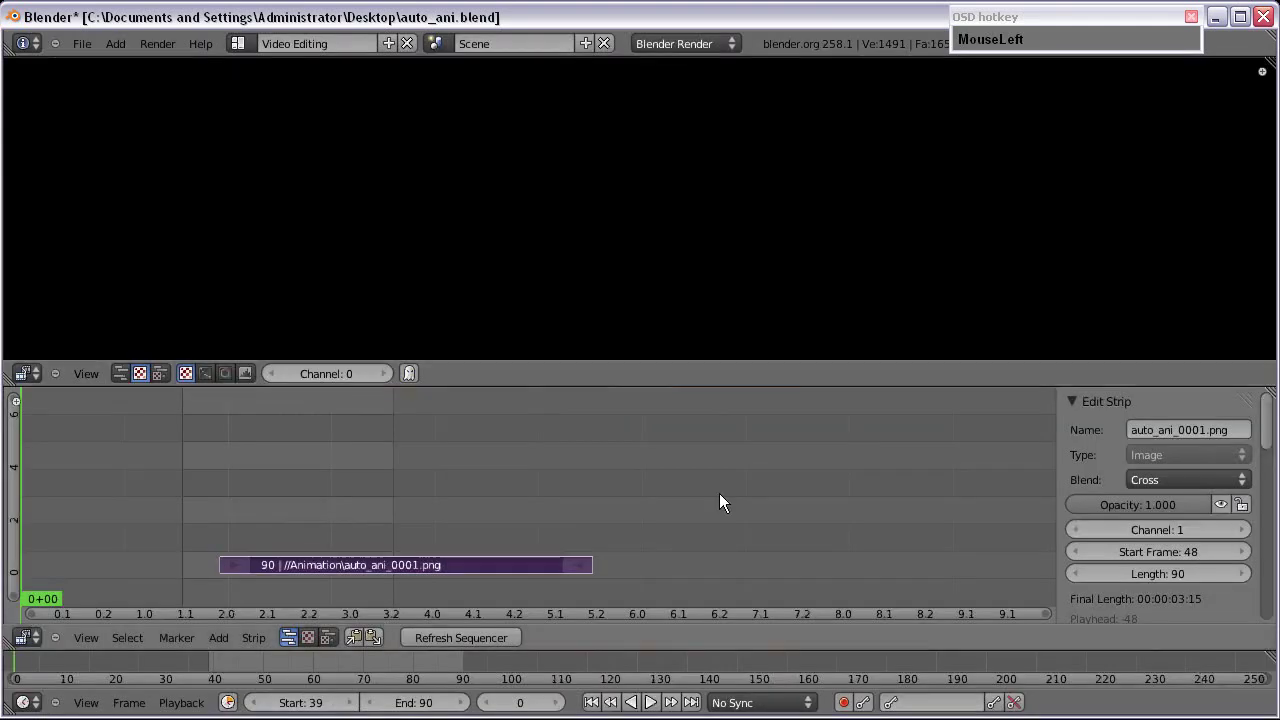
{"action": "scroll", "scroll_direction": "up", "scroll_amount": 3}
{"action": "scroll", "scroll_direction": "down", "scroll_amount": 3}
{"action": "left_click_drag", "start_coordinate": [284, 583], "coordinate": [491, 563]}
{"action": "left_click", "coordinate": [491, 563]}
{"action": "left_click_drag", "start_coordinate": [496, 563], "coordinate": [449, 545]}
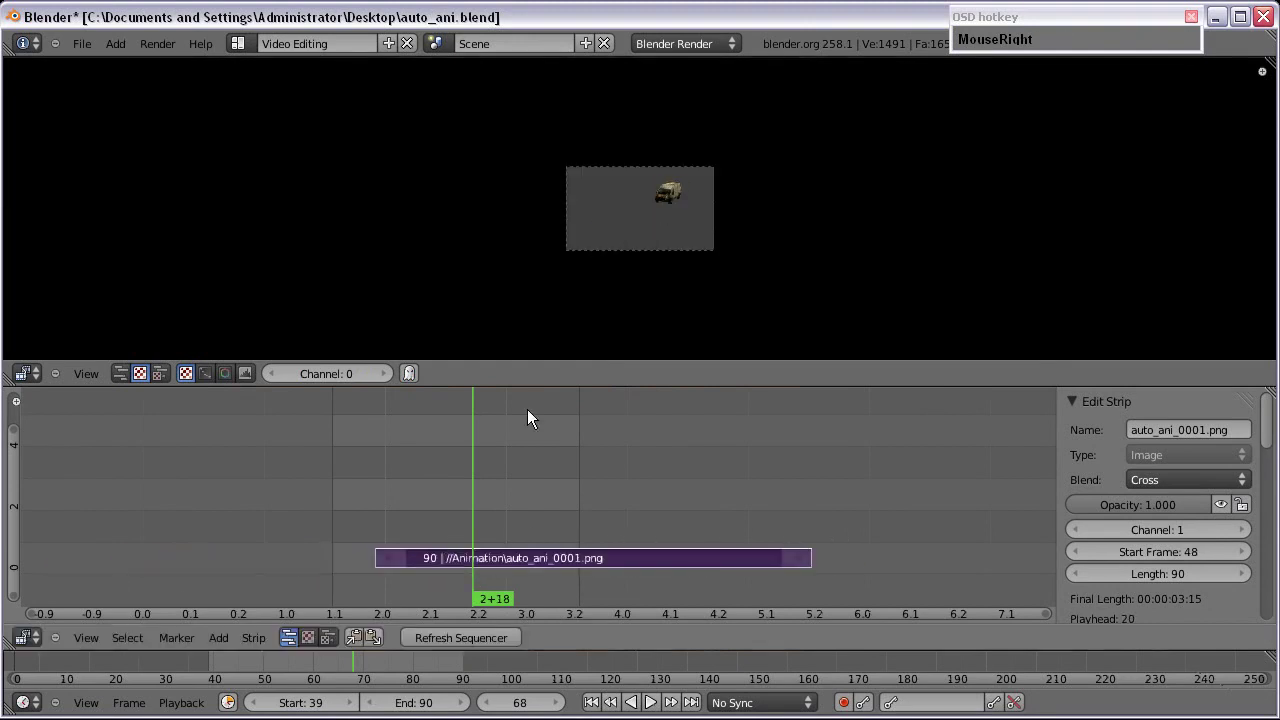
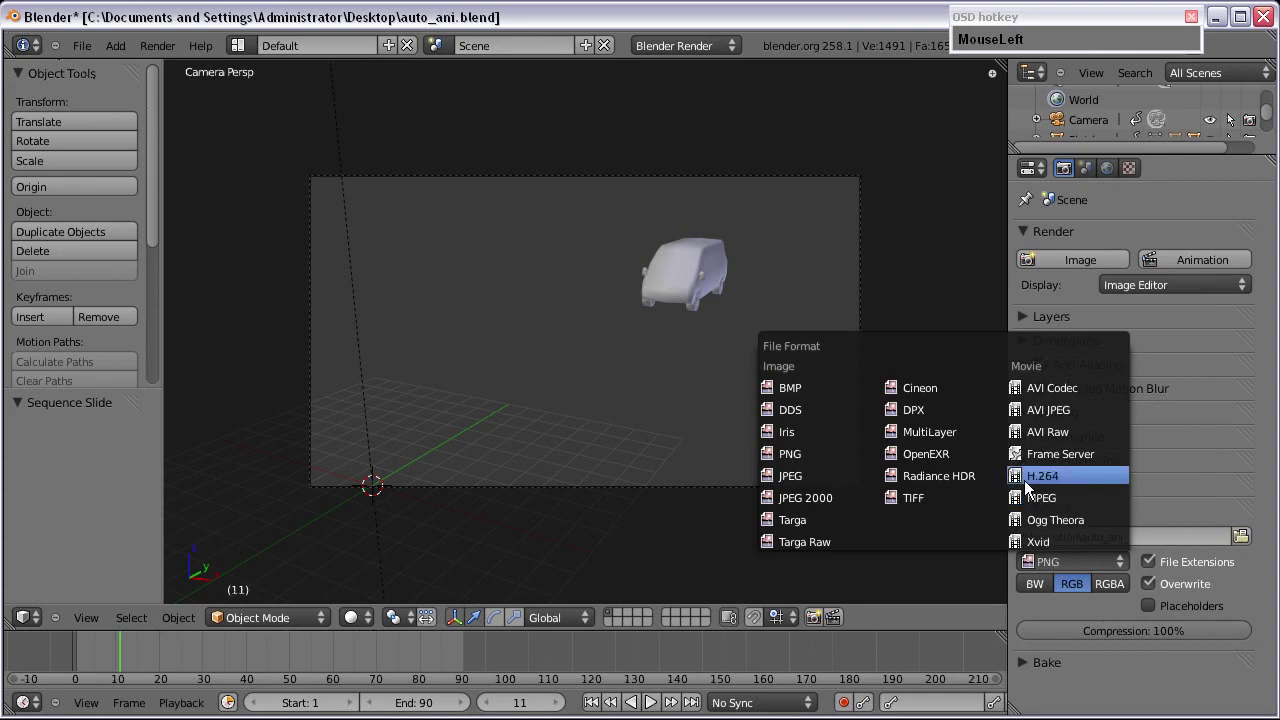
Step: Set the Encoding format to QuickTime for the H.264 output
{"action": "scroll", "scroll_direction": "down", "scroll_amount": 3}
{"action": "left_click", "coordinate": [1031, 515]}
{"action": "scroll", "scroll_direction": "down", "scroll_amount": 3}
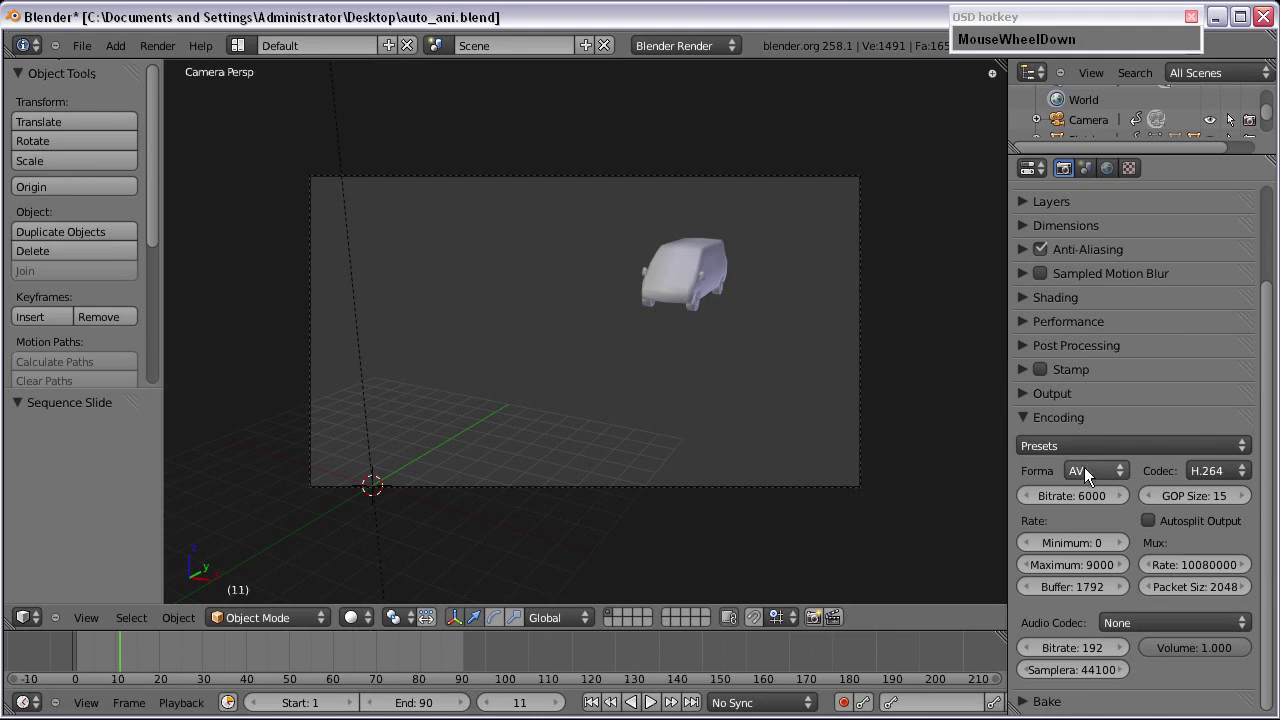
{"action": "left_click", "coordinate": [1052, 476]}
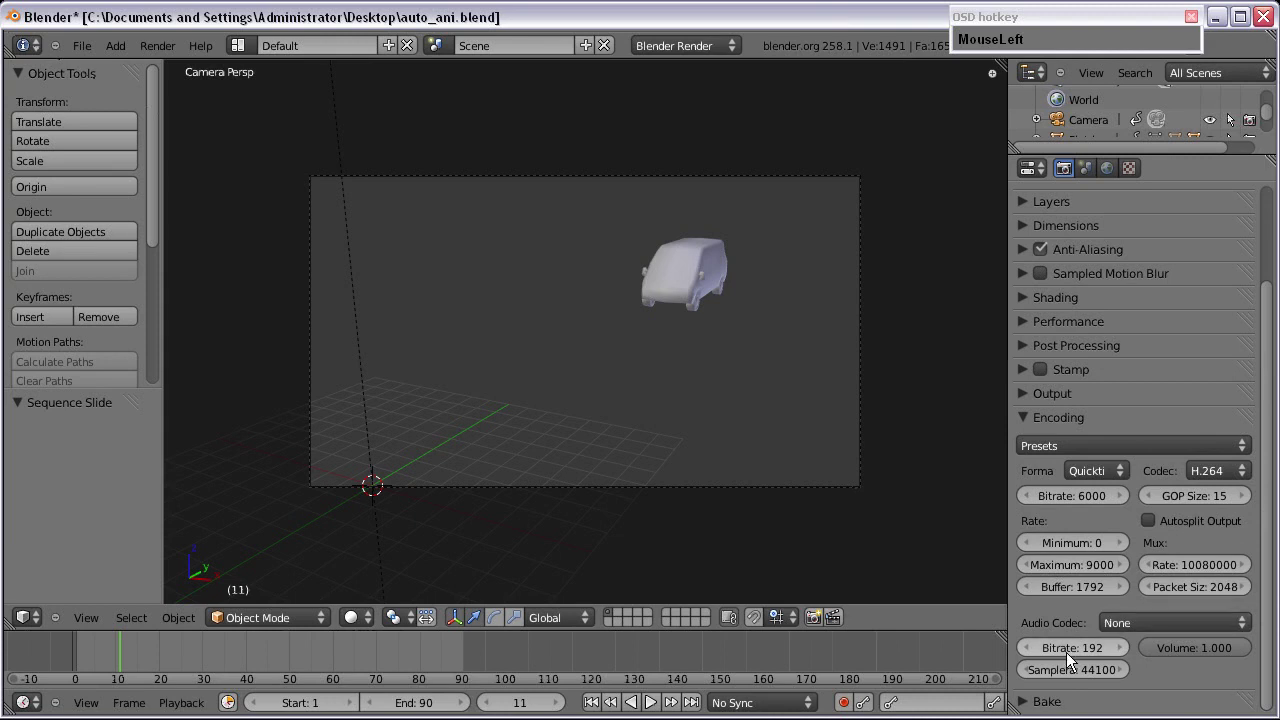
Step: Confirm Sequencer and Compositing are enabled under Post Processing
{"action": "scroll", "scroll_direction": "down", "scroll_amount": 3}
{"action": "left_click", "coordinate": [1035, 424]}
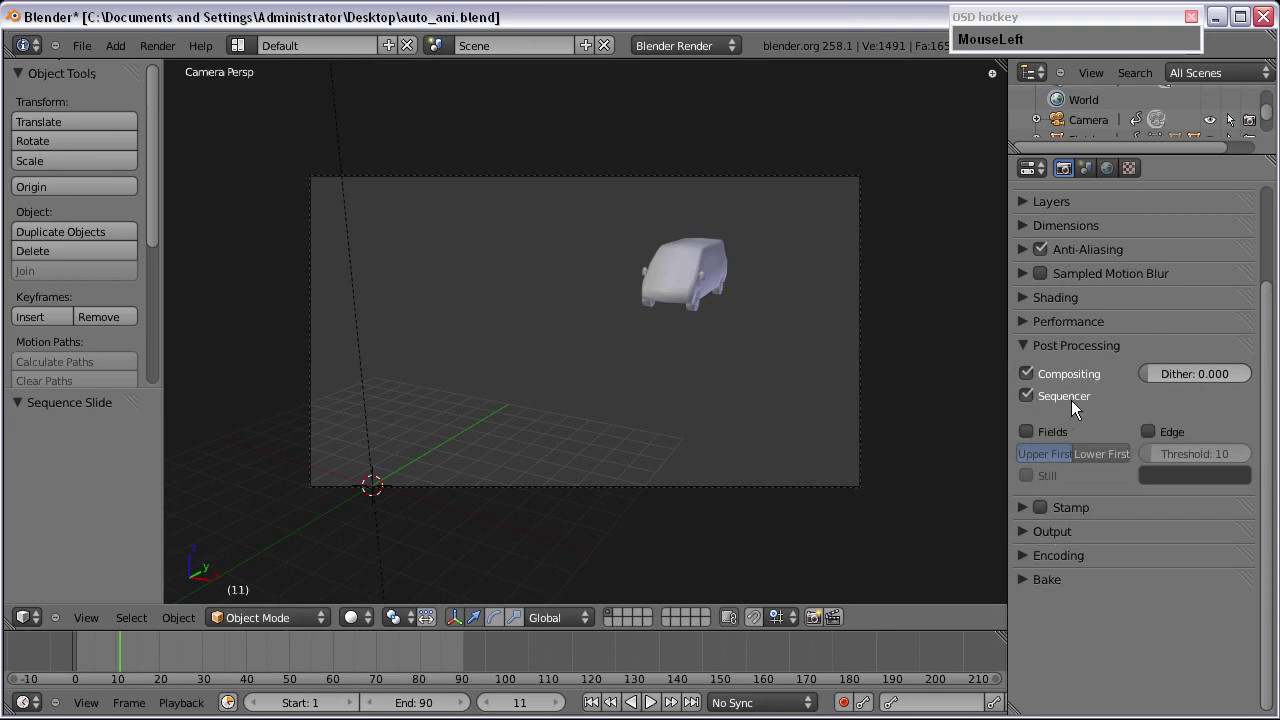
{"action": "scroll", "scroll_direction": "up", "scroll_amount": 3}
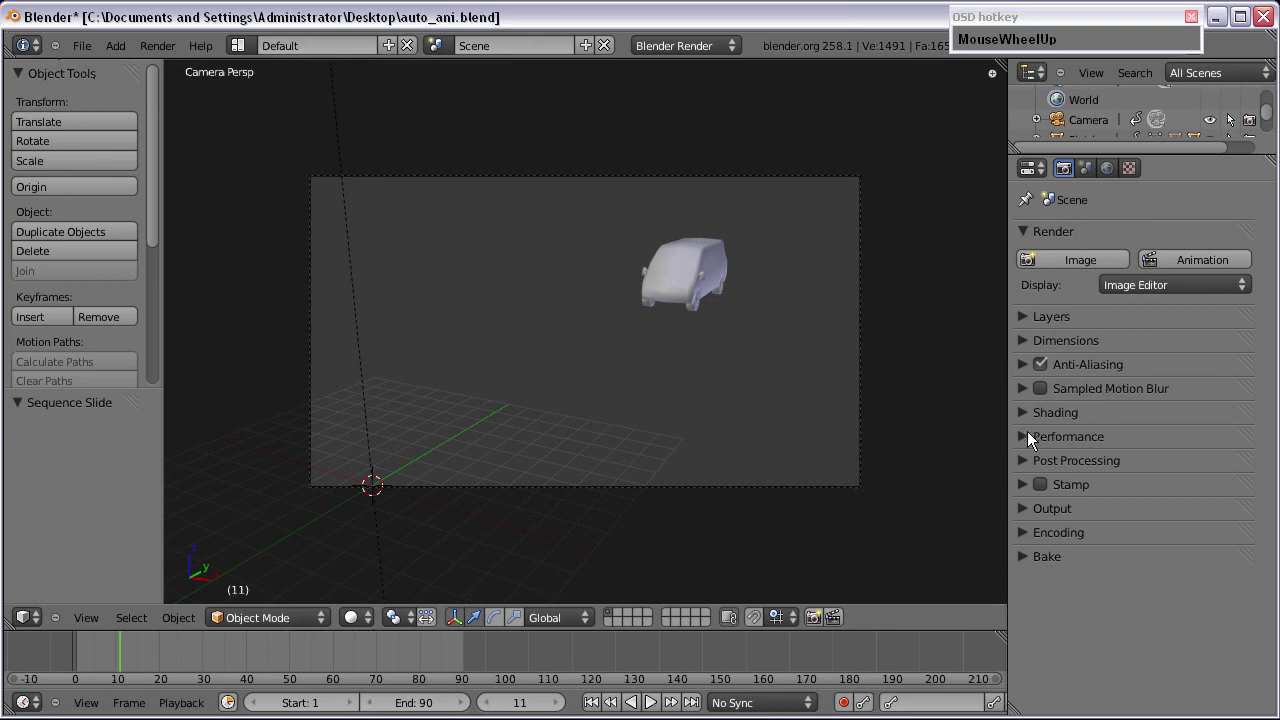
Step: Set the output path to //Animation\auto_ani_video so the H.264 video saves into the Animation folder
{"action": "left_click", "coordinate": [1027, 516]}
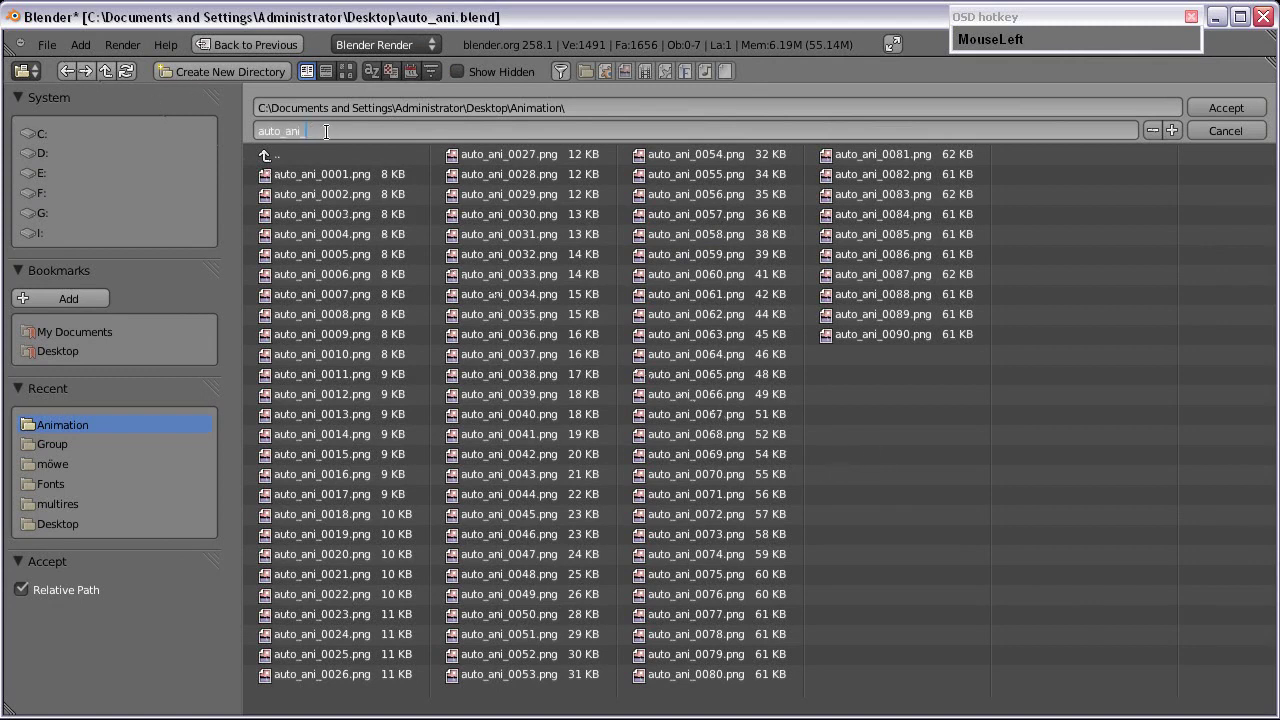
{"action": "type", "text": "video"}
{"action": "key", "text": "Return"}
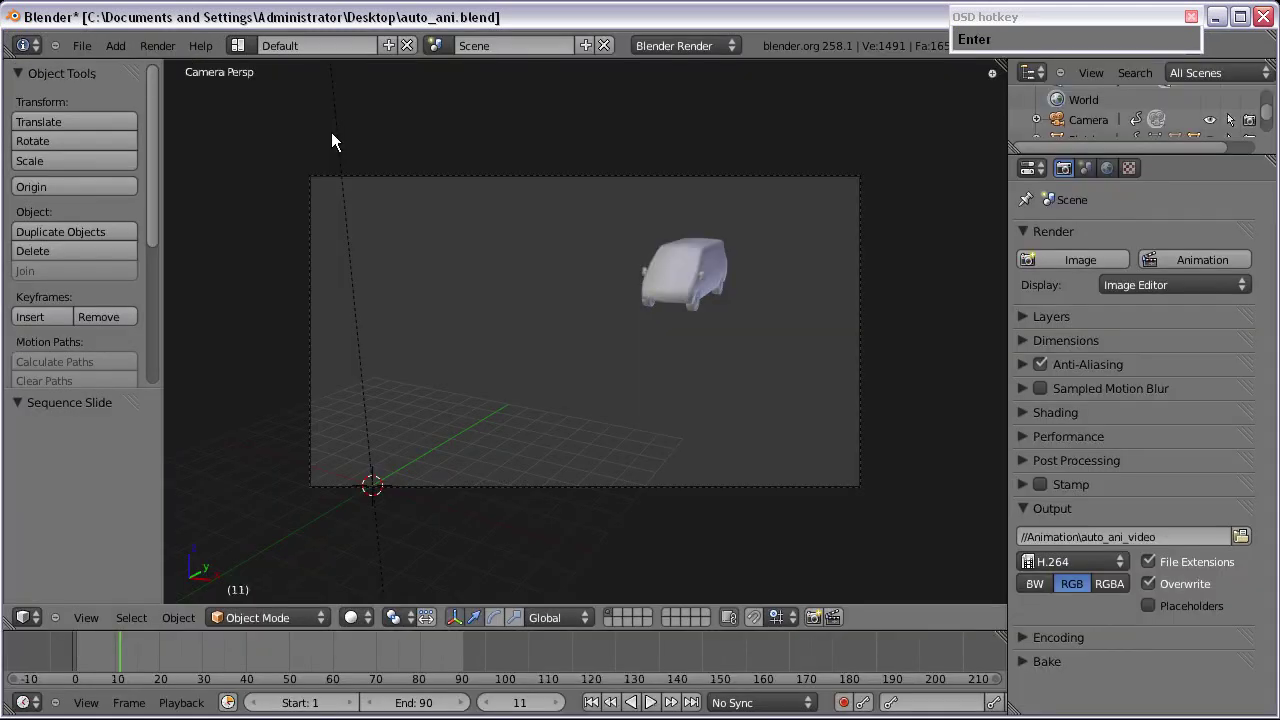
Step: Locate the rendered QuickTime movie auto_ani_video0001-0090 in the Animation folder and check its Open With options
{"action": "left_click_drag", "start_coordinate": [1184, 264], "coordinate": [1239, 18]}
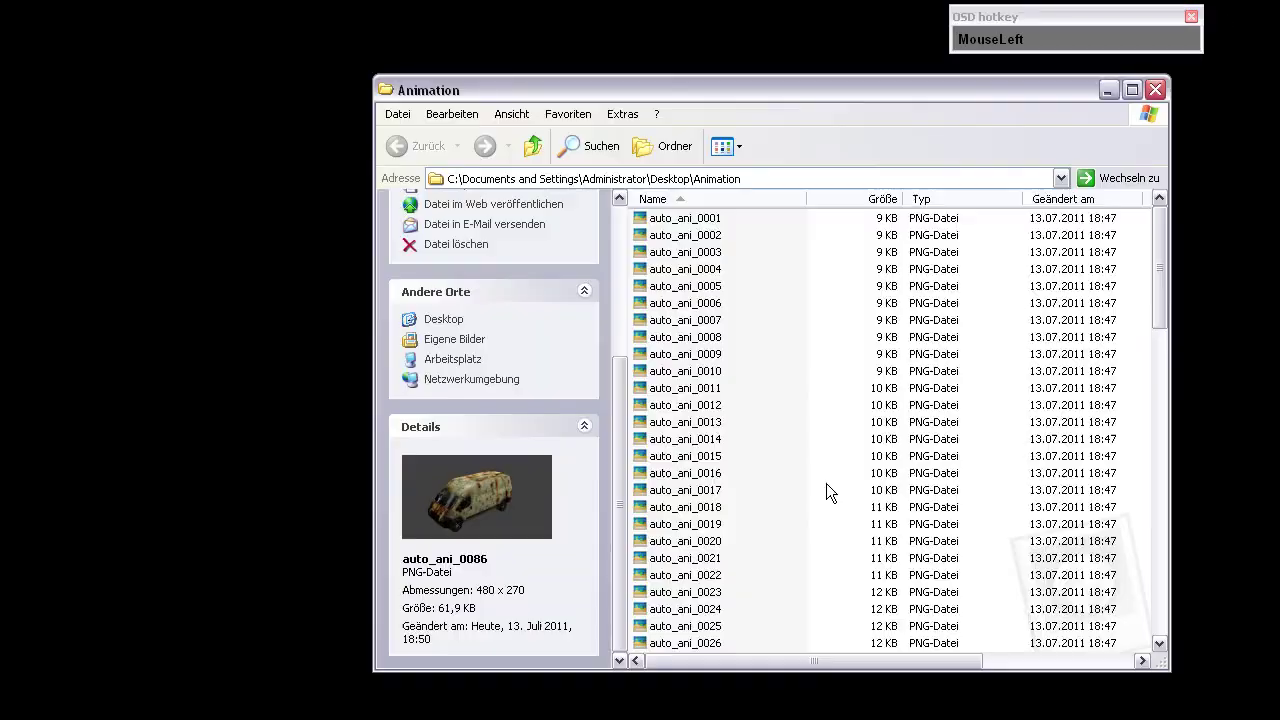
{"action": "scroll", "scroll_direction": "down", "scroll_amount": 3}
{"action": "right_click", "coordinate": [727, 649]}
{"action": "left_click", "coordinate": [727, 649]}
{"action": "right_click", "coordinate": [591, 579]}
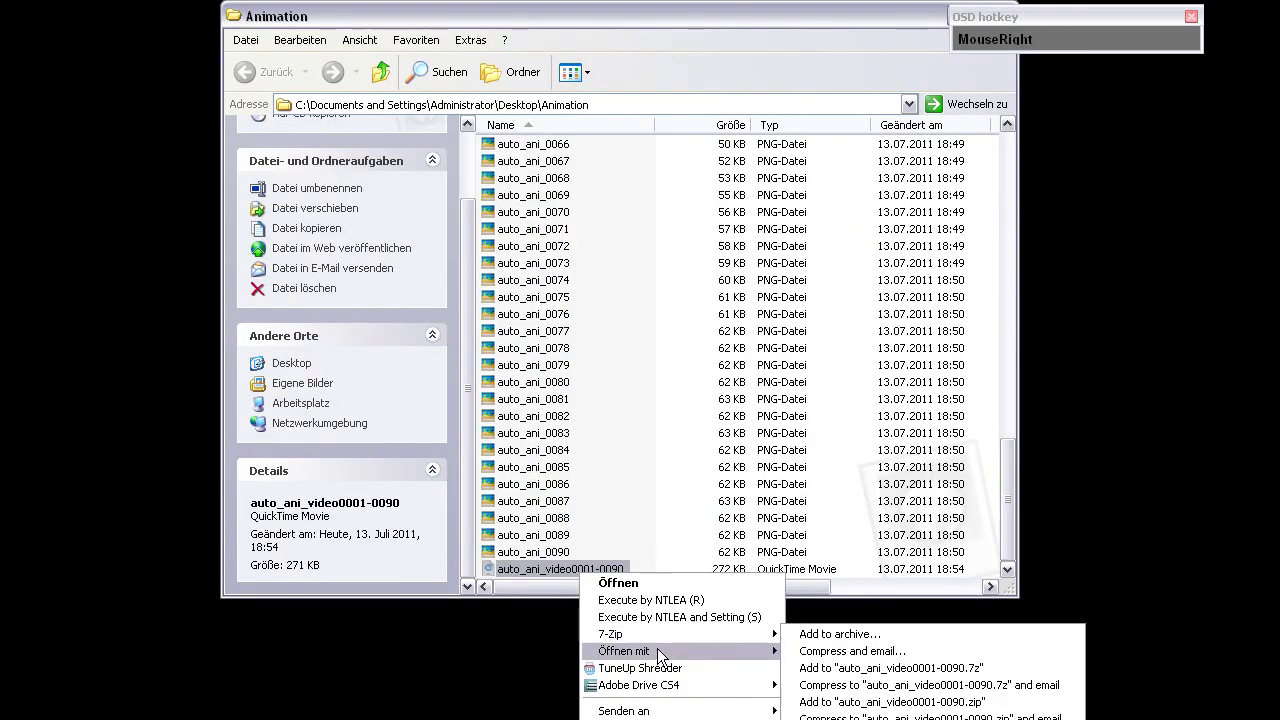
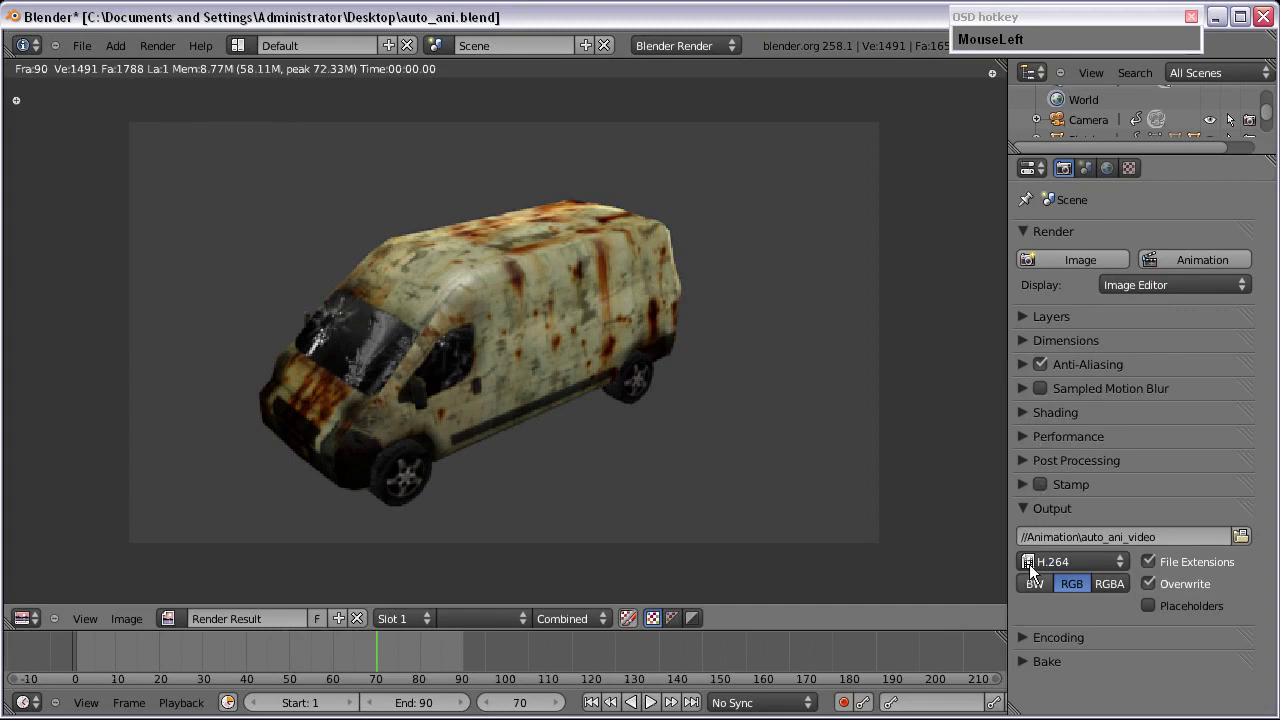
Step: Expand the Encoding panel in Render properties to show H.264 in a QuickTime container at 6000 bitrate
{"action": "scroll", "scroll_direction": "down", "scroll_amount": 3}
{"action": "left_click", "coordinate": [1049, 351]}
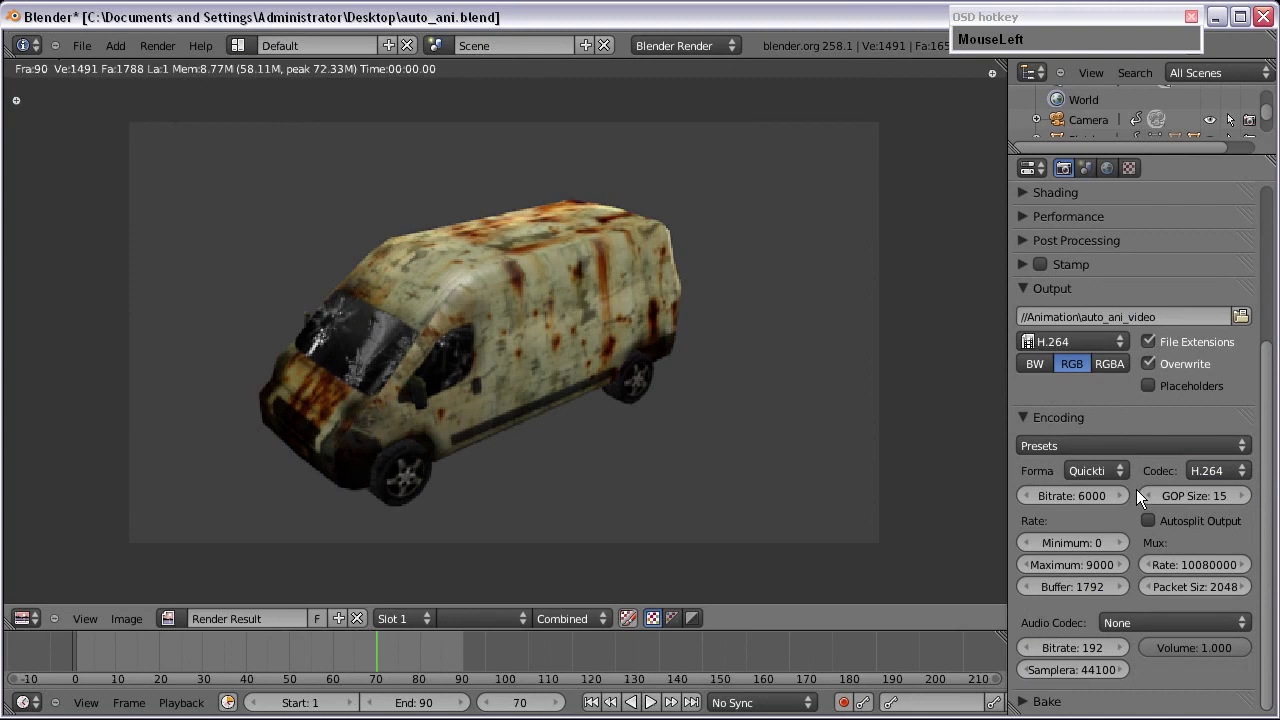